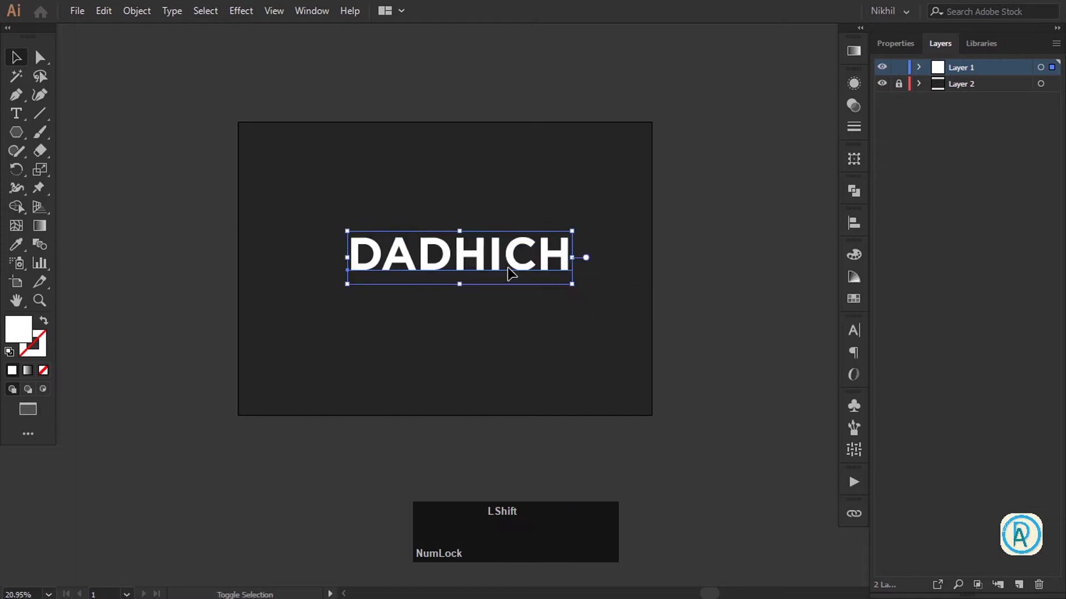
# Centre the DADHICH text horizontally on the artboard and swap its fill and stroke so only a thin stroke shows
pyautogui.click(852, 228)
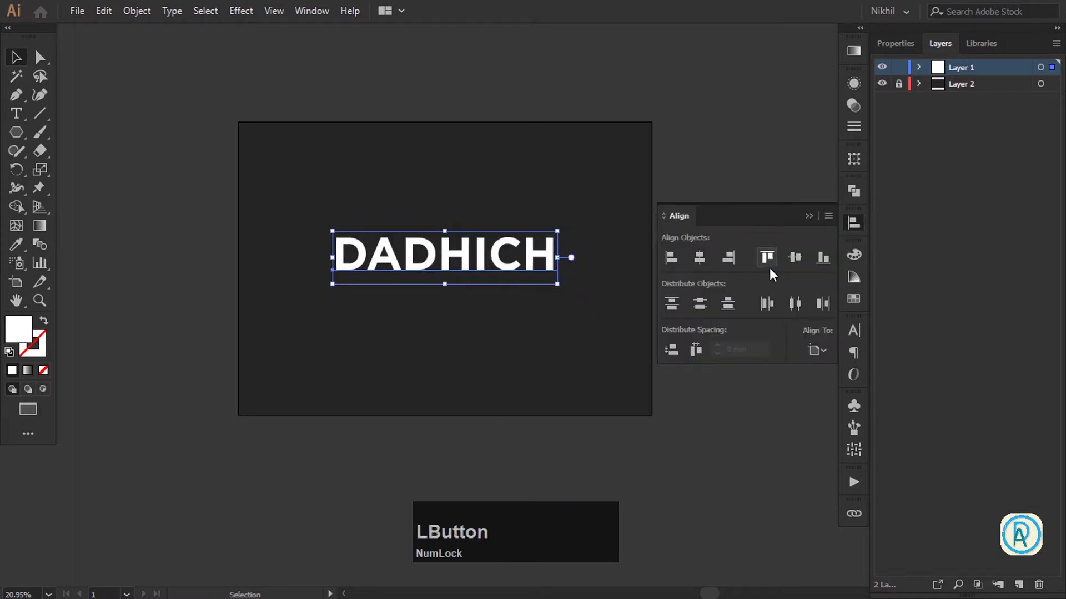
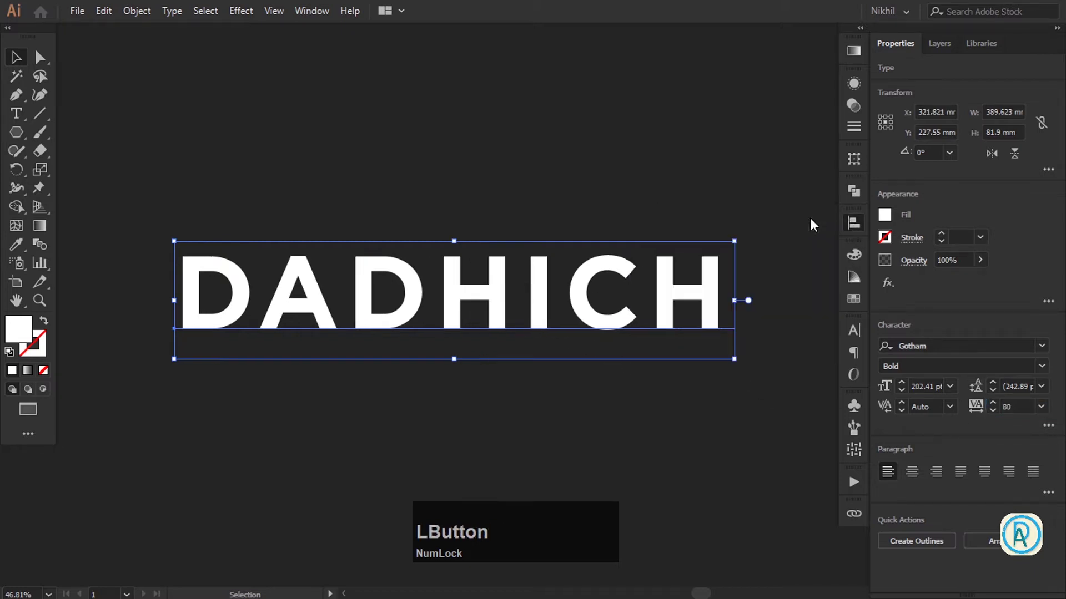
pyautogui.press('space')
pyautogui.click(601, 319)
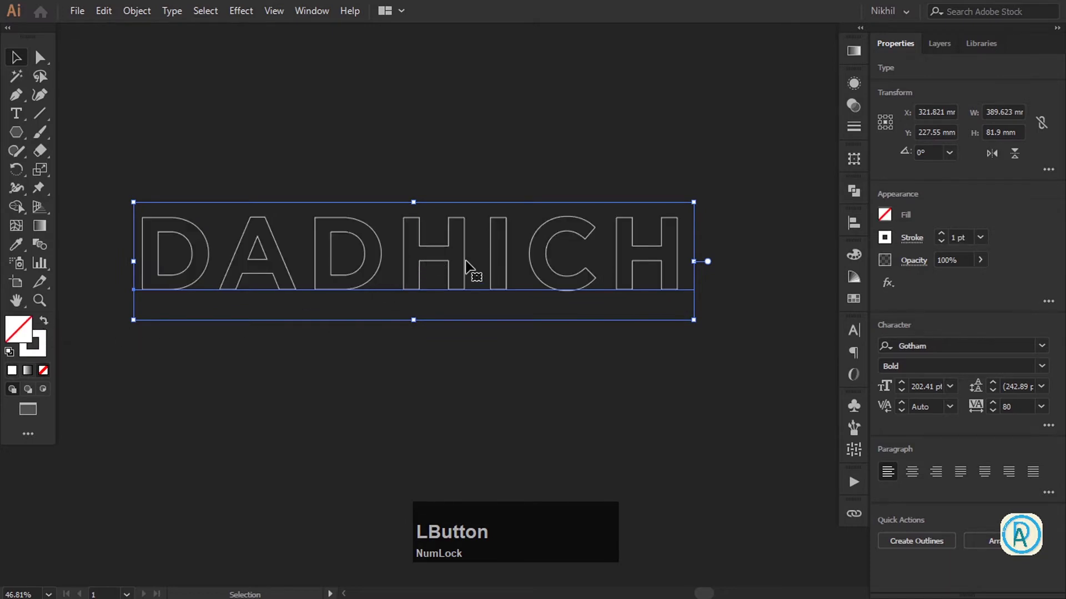
# Convert the DADHICH text into outlined letter shapes via Create Outlines
pyautogui.rightClick(472, 266)
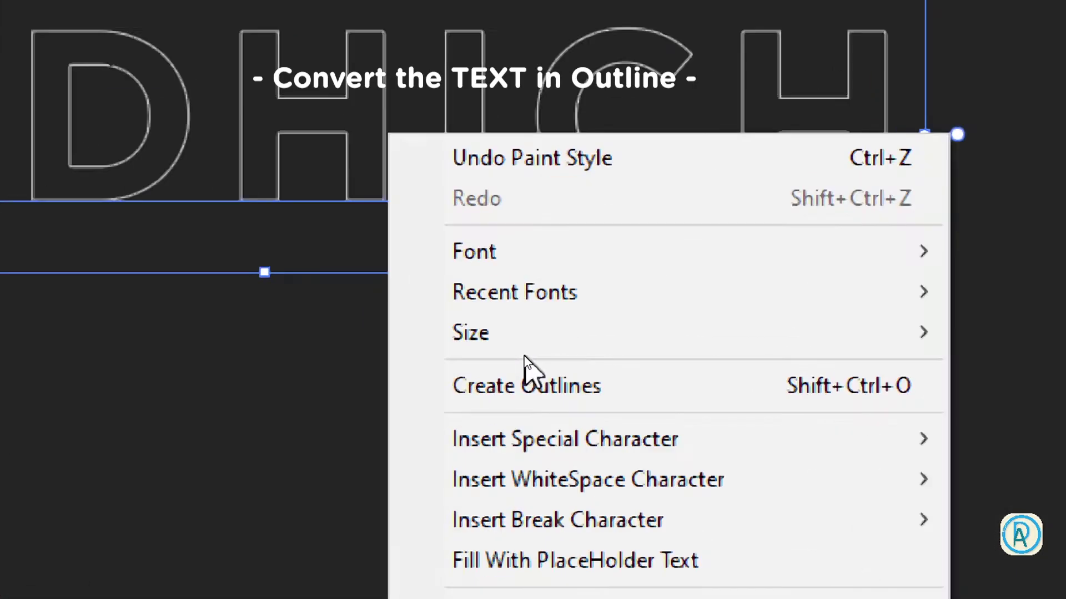
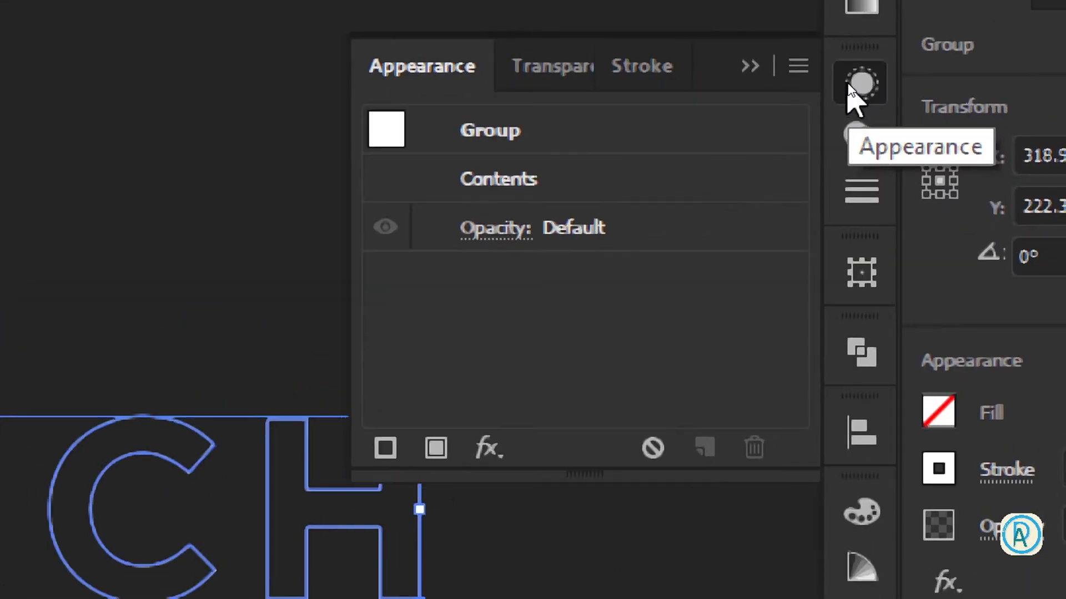
# Add a new fill and a new white stroke to the outlined letter group
pyautogui.press('super+KP_Subtract')
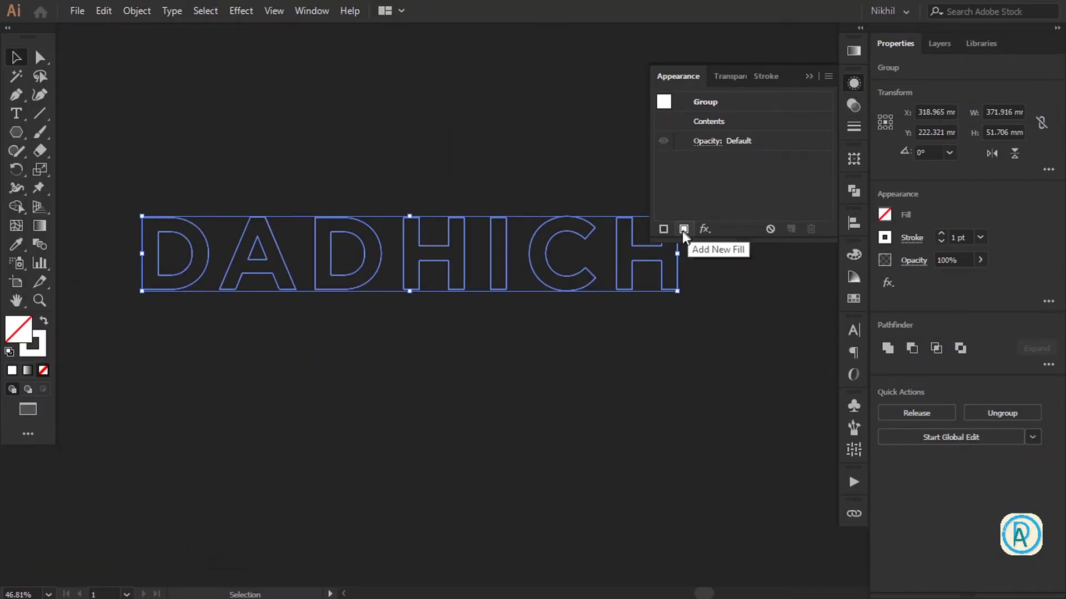
pyautogui.press('KP_Add')
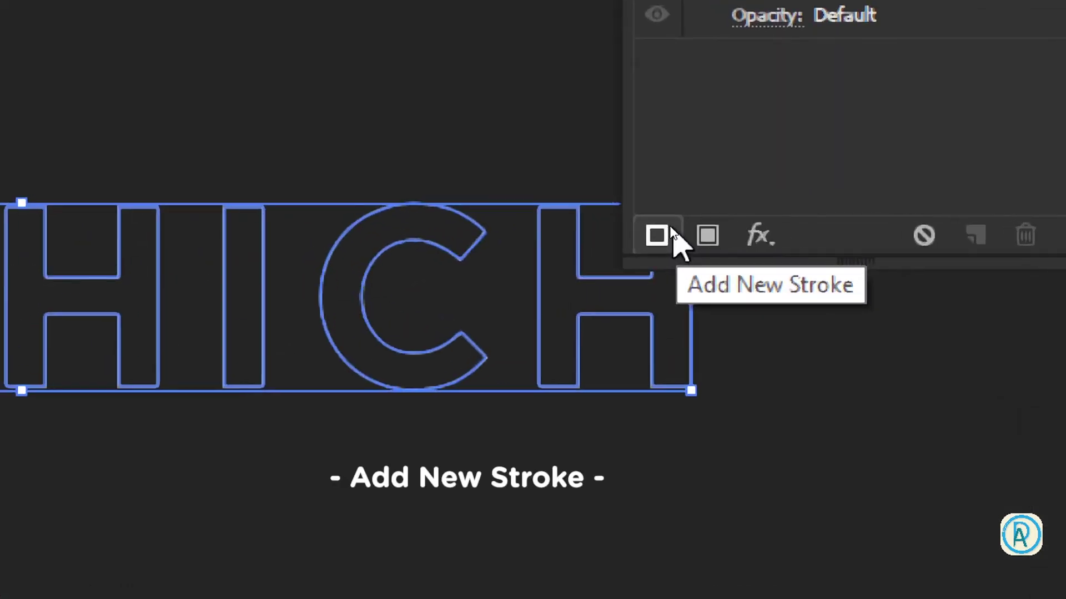
pyautogui.press('super+KP_Subtract')
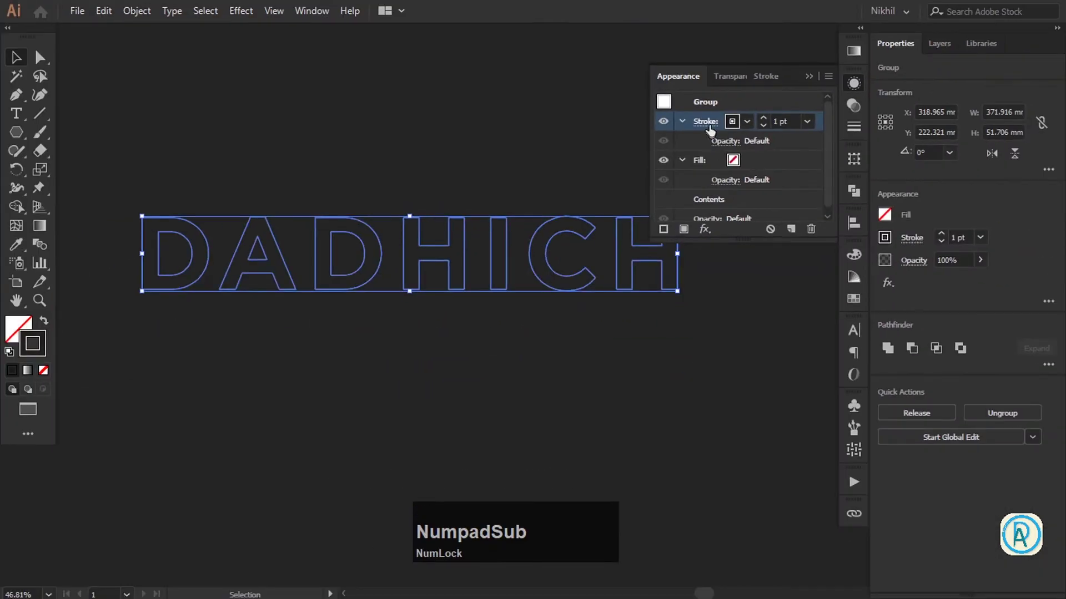
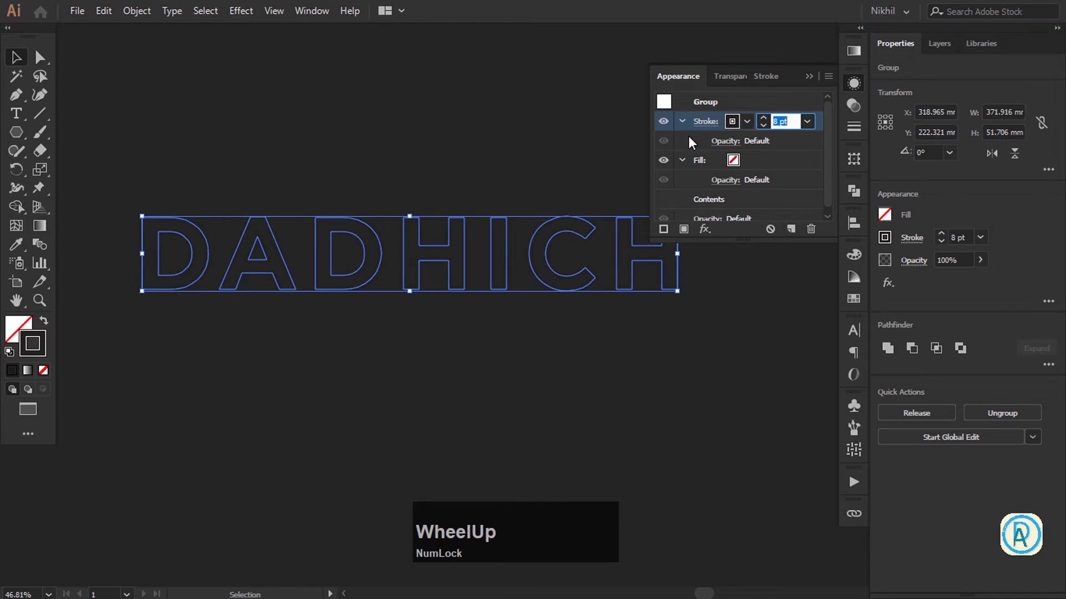
pyautogui.click(734, 131)
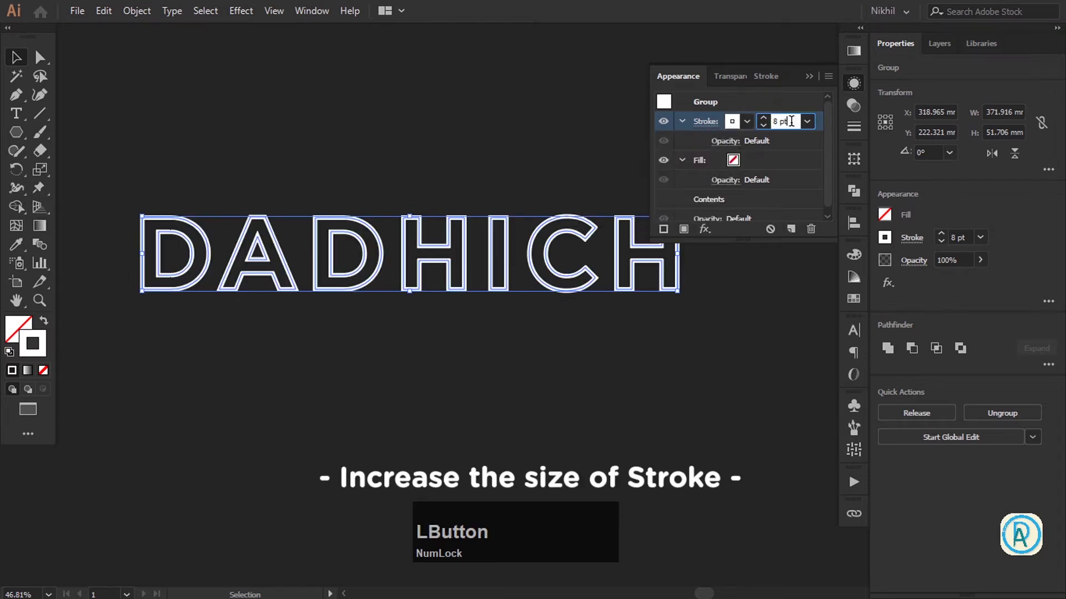
pyautogui.scroll(3)
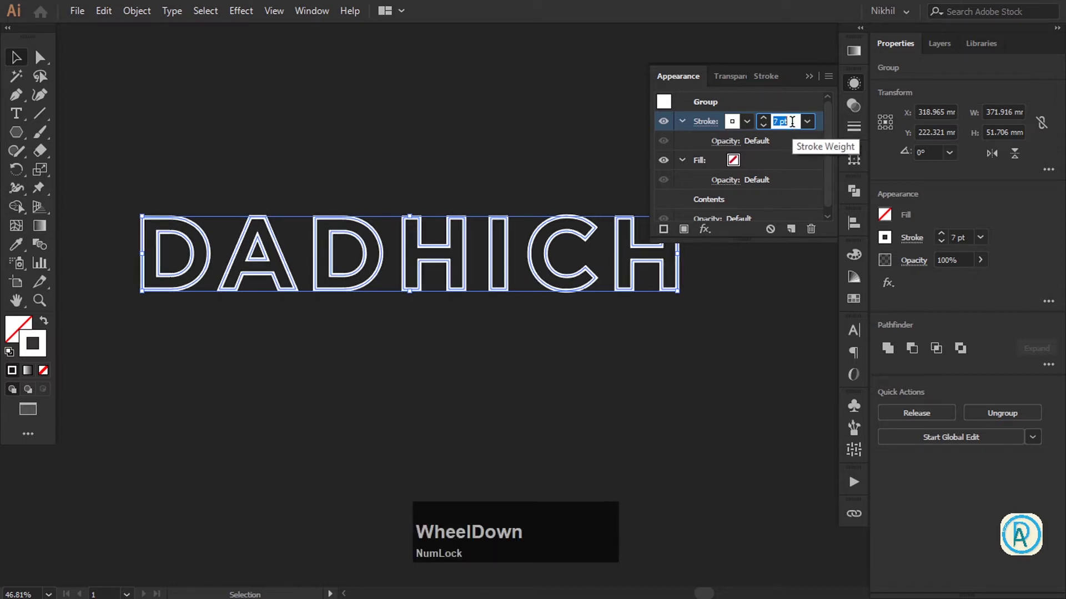
# Set the new stroke to 7 pt with round caps and round joins
pyautogui.click(702, 130)
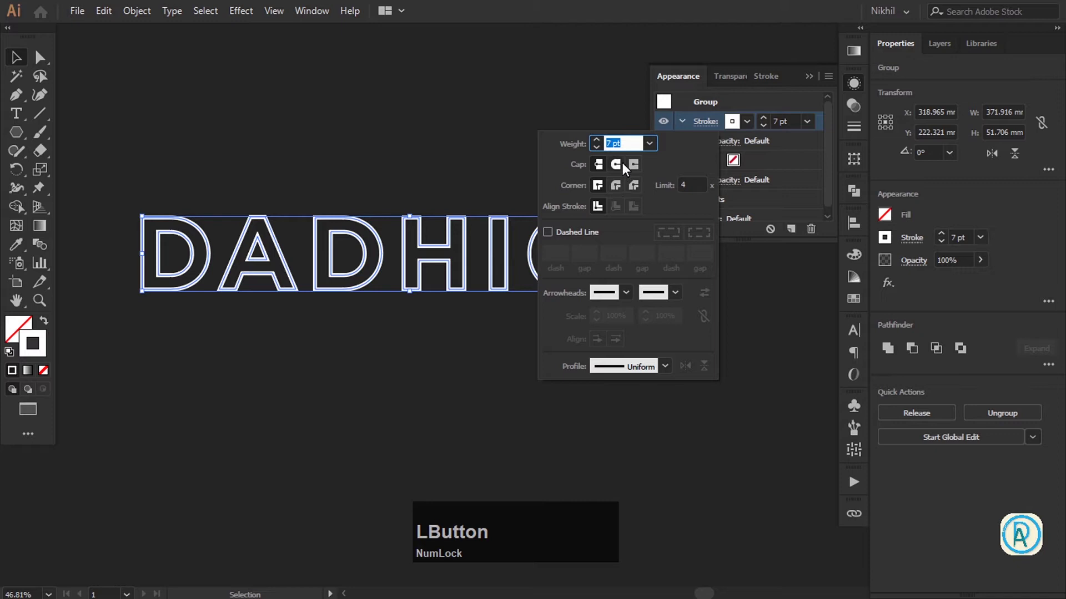
pyautogui.press('super+KP_Add')
pyautogui.press('super+KP_Subtract')
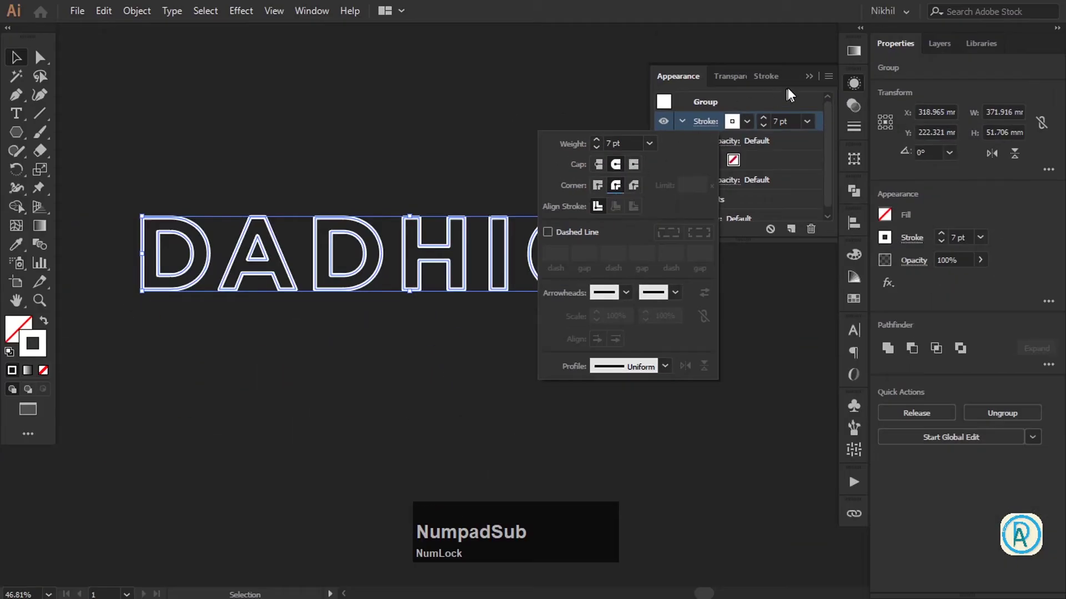
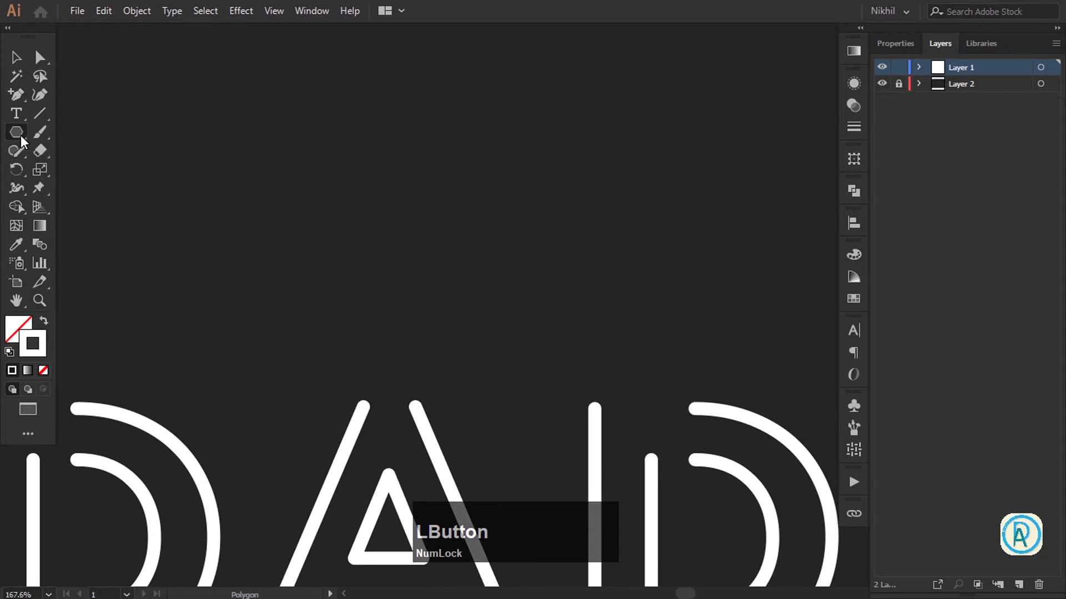
# Draw a white-outlined hexagon above the lettering and rotate it to stand on a point
pyautogui.press('super+KP_Add')
pyautogui.press('super+KP_Subtract')
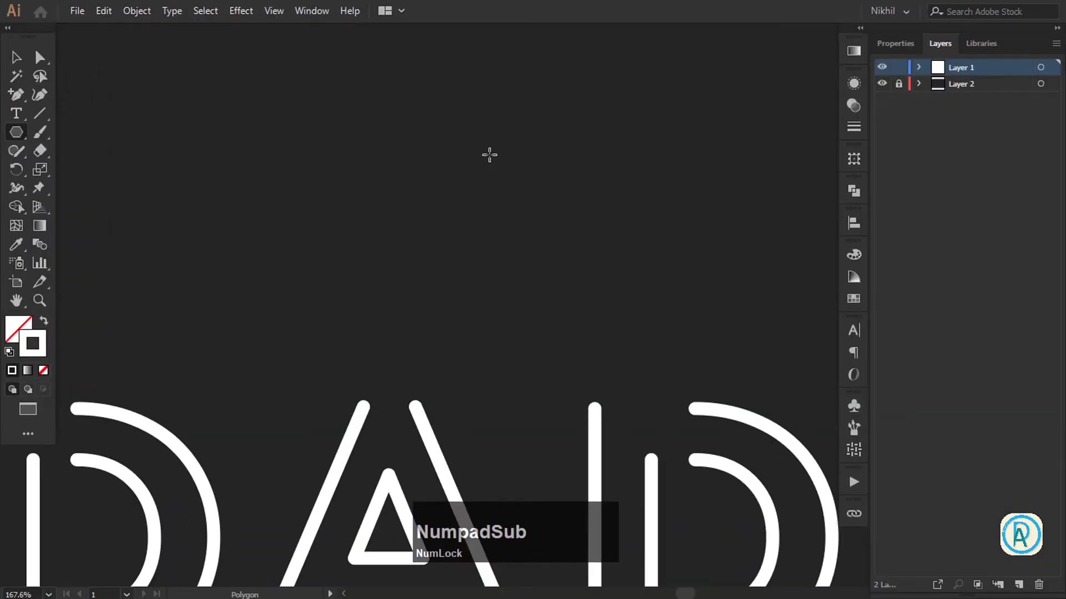
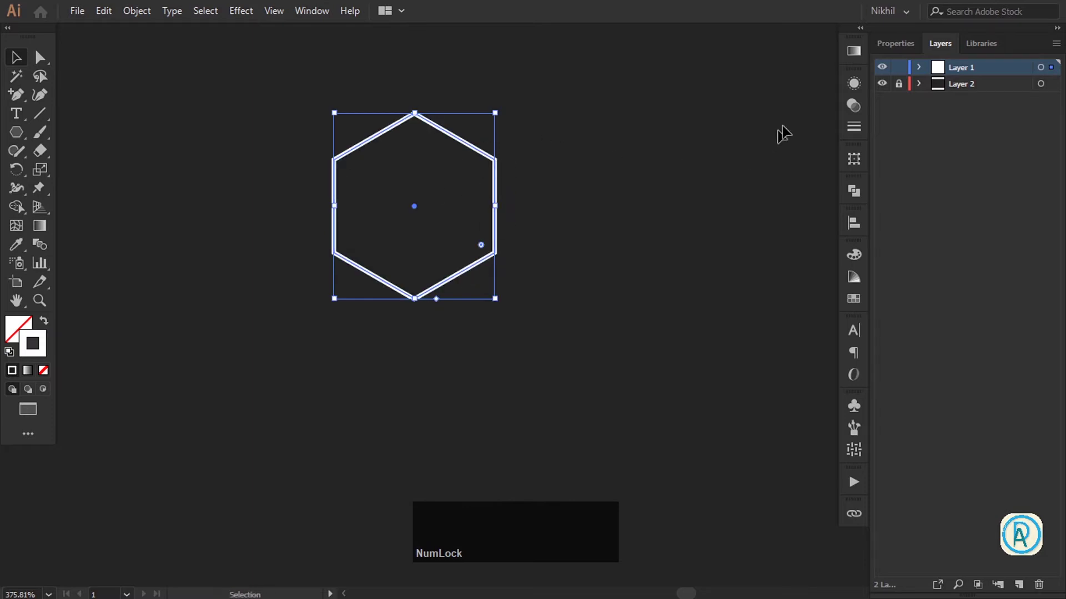
# Give the hexagon a dark stroke and a grey fill from Swatches
pyautogui.click(857, 90)
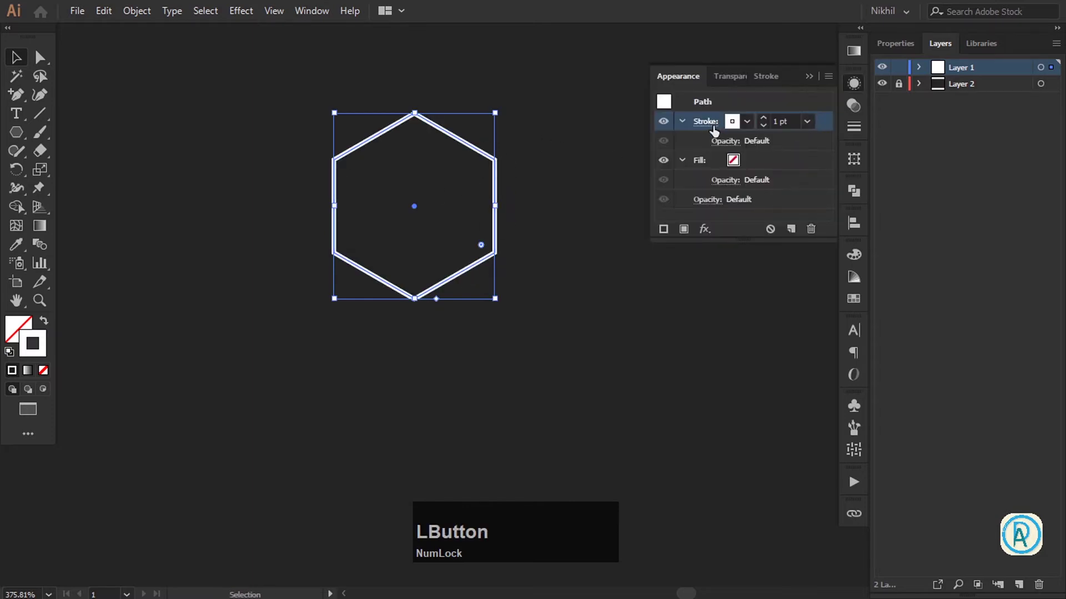
pyautogui.click(739, 164)
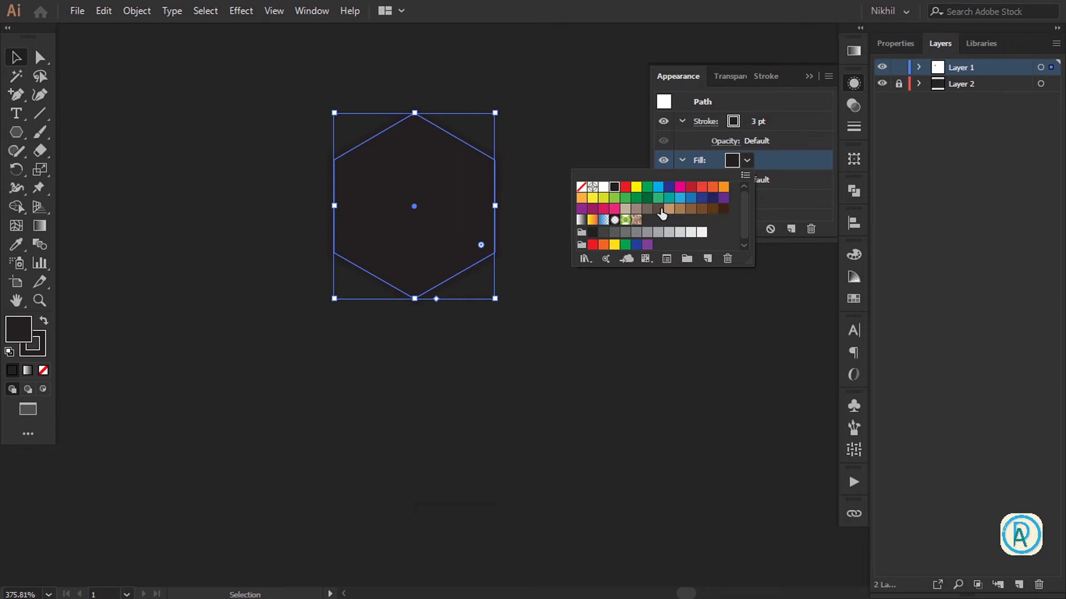
pyautogui.click(662, 240)
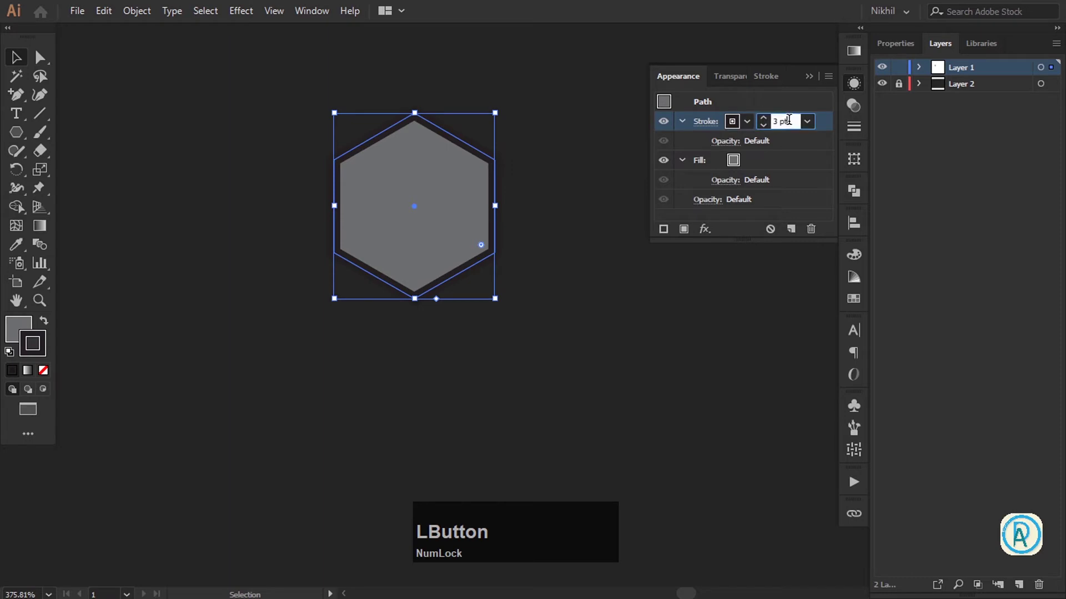
pyautogui.scroll(3)
pyautogui.scroll(-3)
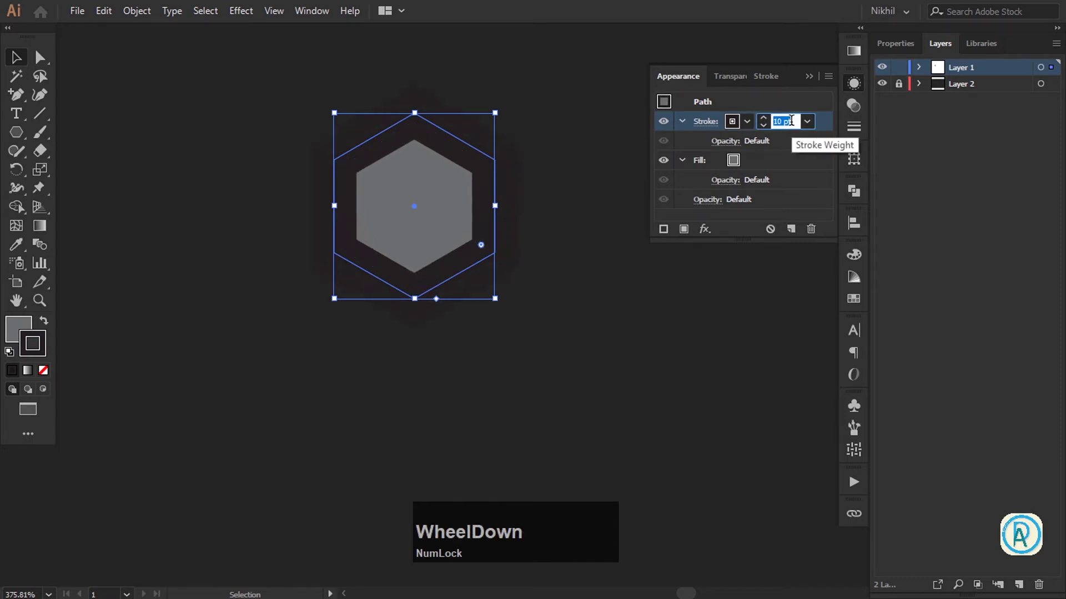
# Set the hexagon's stroke to 10 pt aligned inside with rounded ends
pyautogui.click(697, 128)
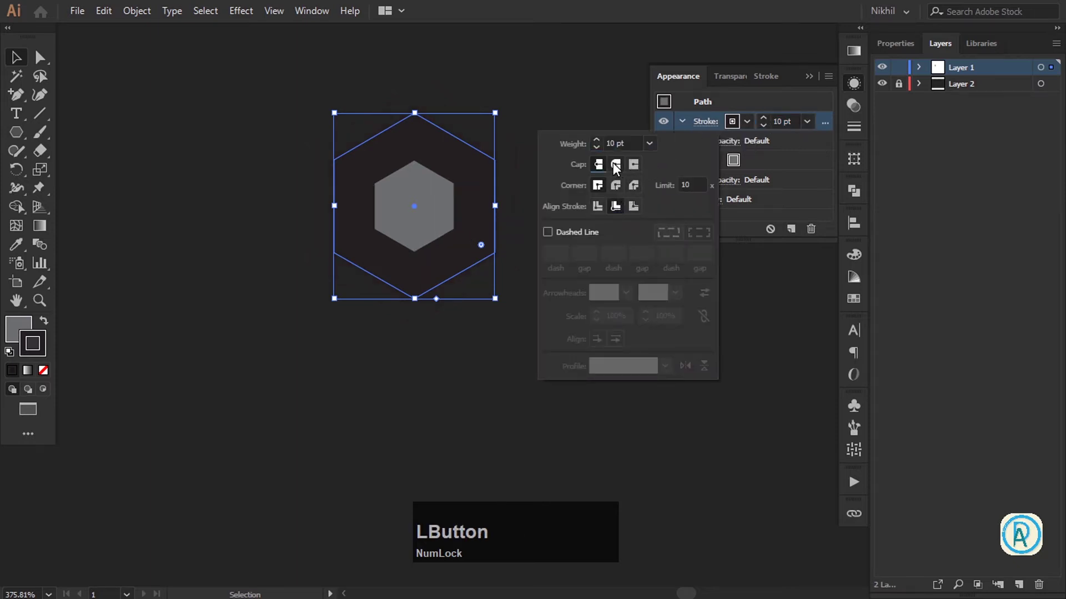
pyautogui.scroll(-3)
pyautogui.click(815, 76)
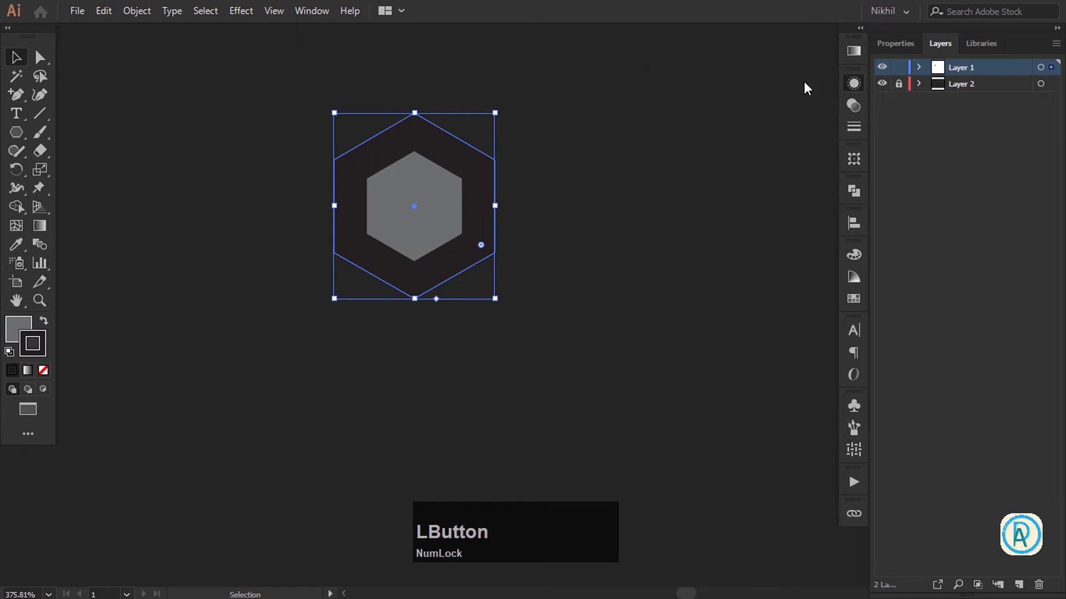
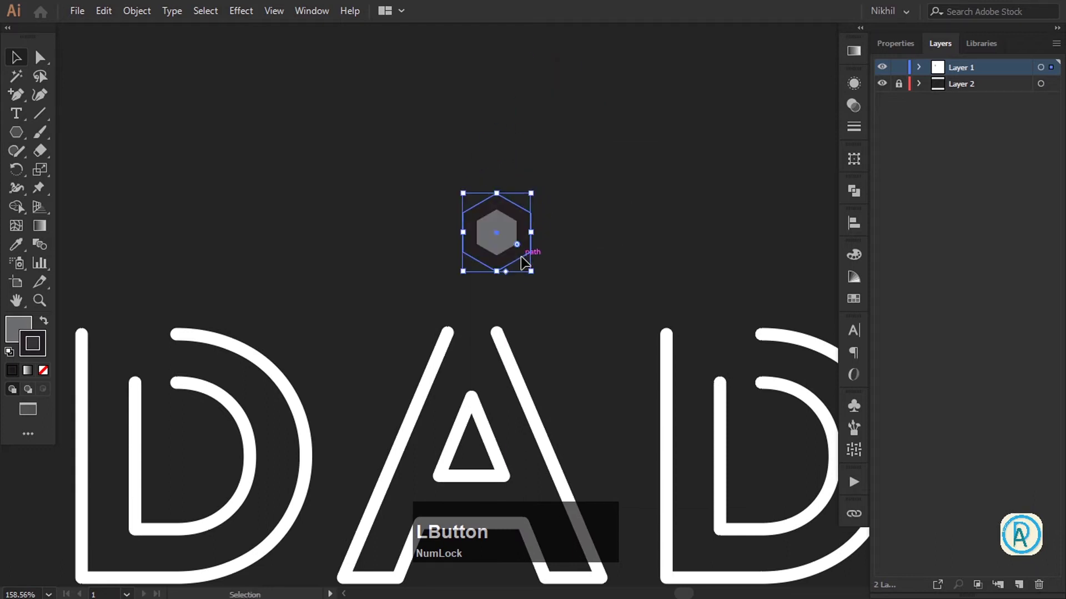
# Thin the hexagon's stroke to 2 pt and recolour it light grey (K=40) over the grey fill
pyautogui.click(572, 265)
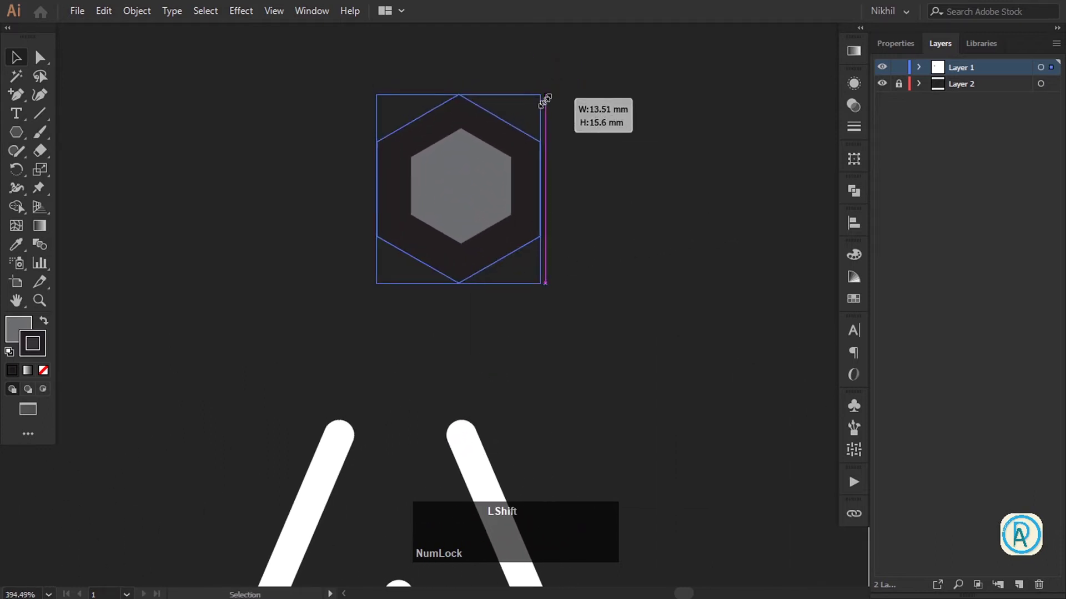
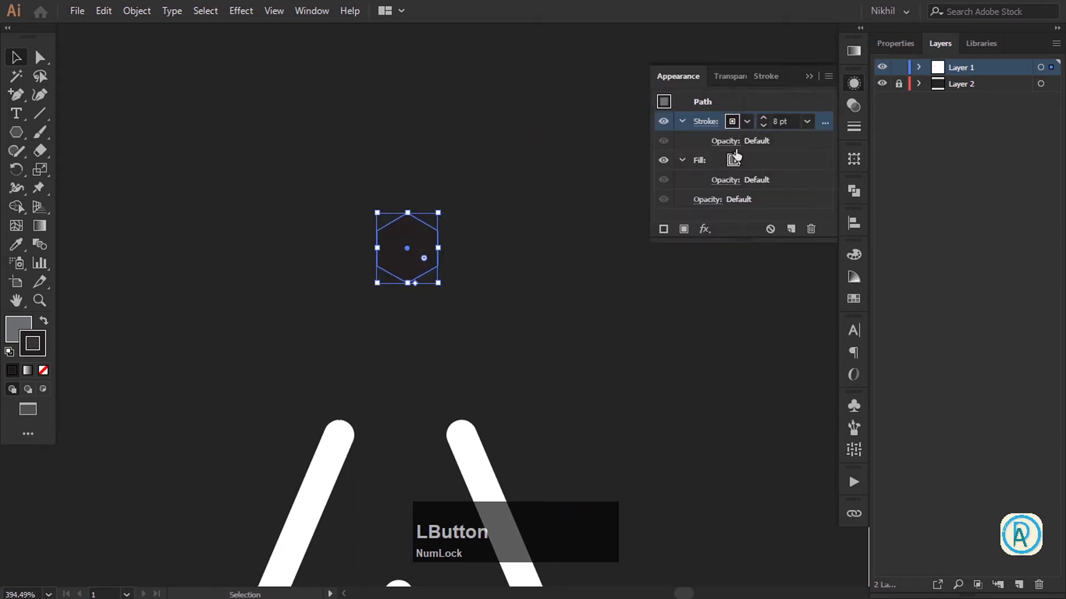
pyautogui.scroll(-3)
pyautogui.scroll(3)
pyautogui.click(738, 132)
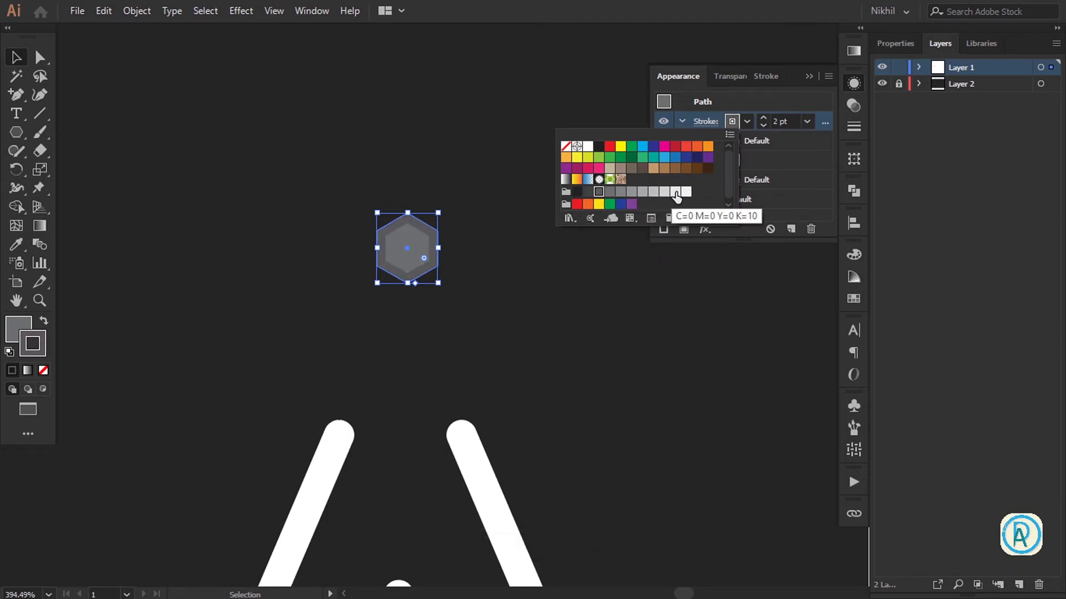
pyautogui.click(678, 199)
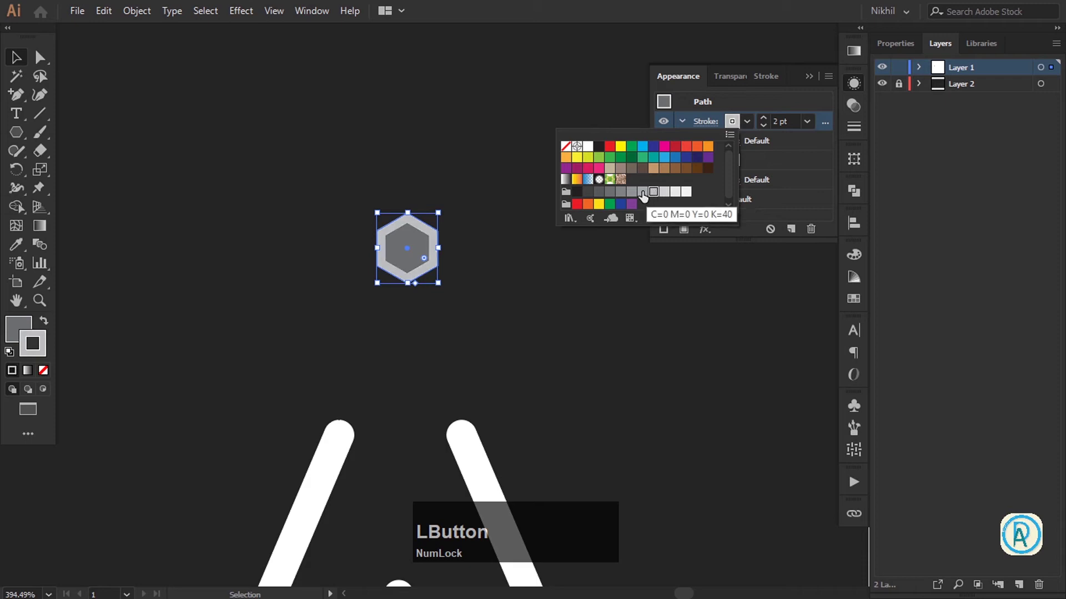
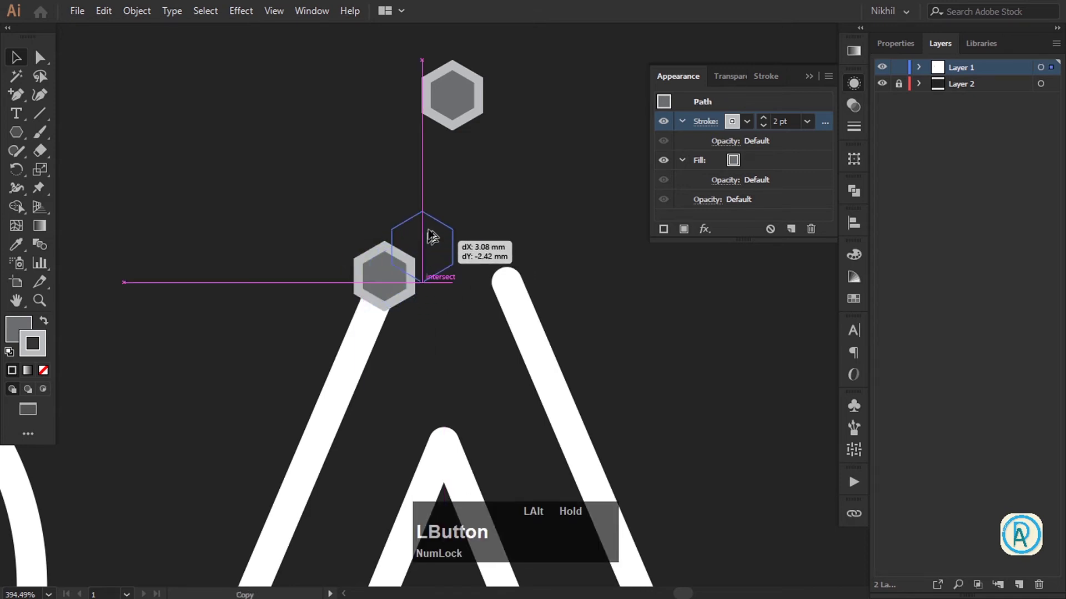
# Copy the hexagon onto the A's left leg tip and add a new Layer 3 for the hexagons
pyautogui.press('Delete')
pyautogui.click(386, 273)
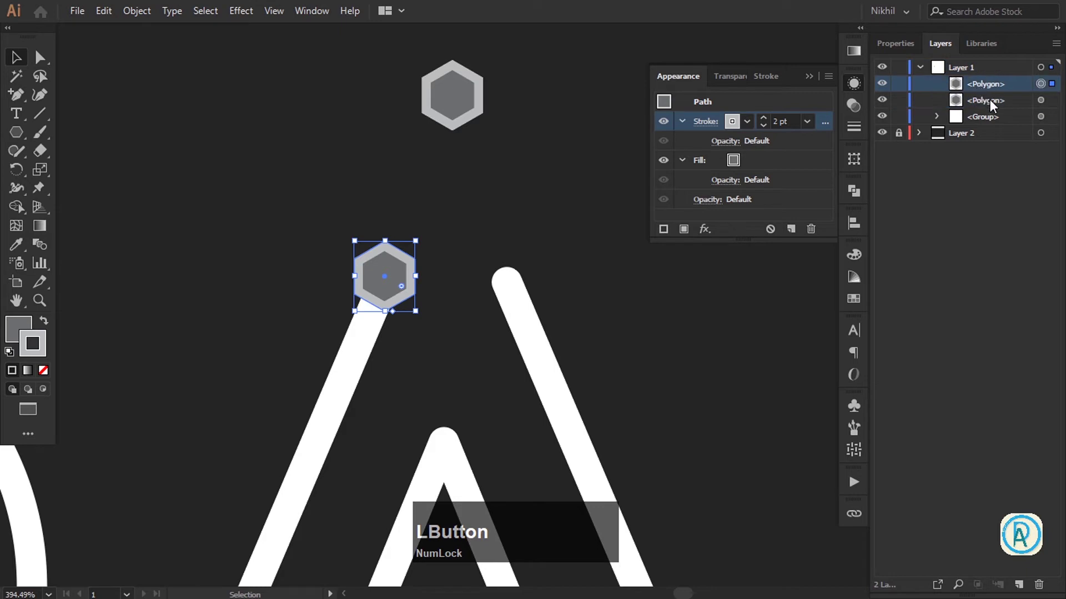
pyautogui.click(1044, 106)
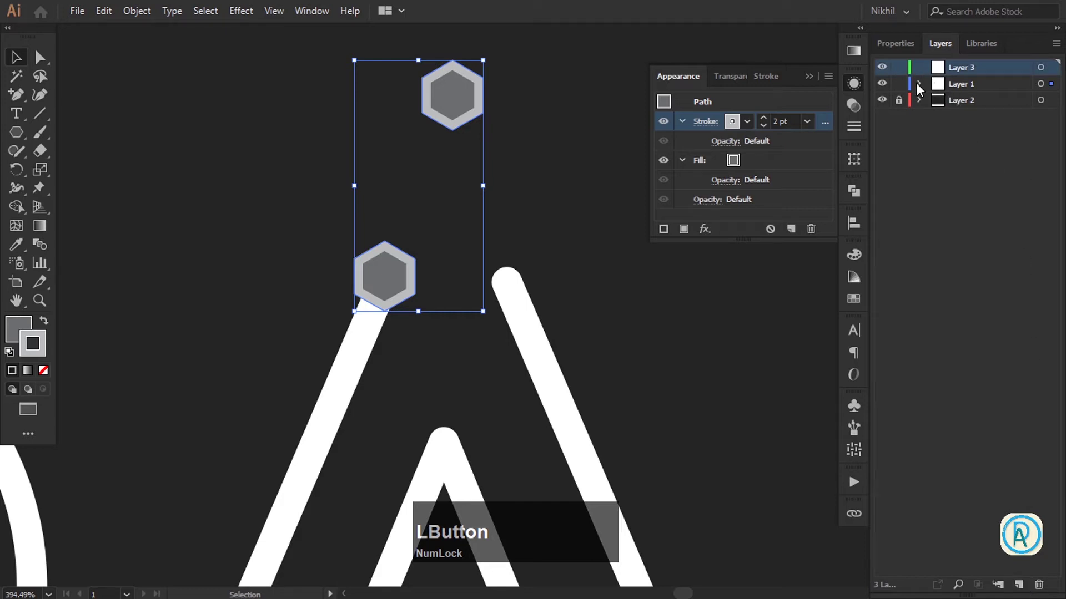
# Move the hexagons to Layer 3 and cap the A's right leg tip with a duplicate
pyautogui.rightClick(460, 113)
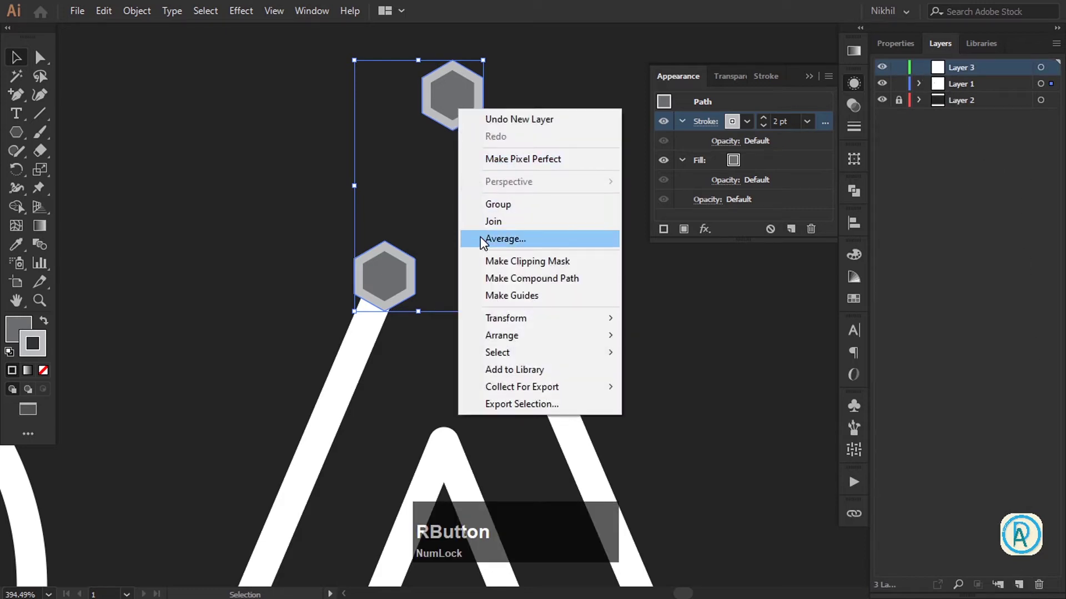
pyautogui.click(443, 83)
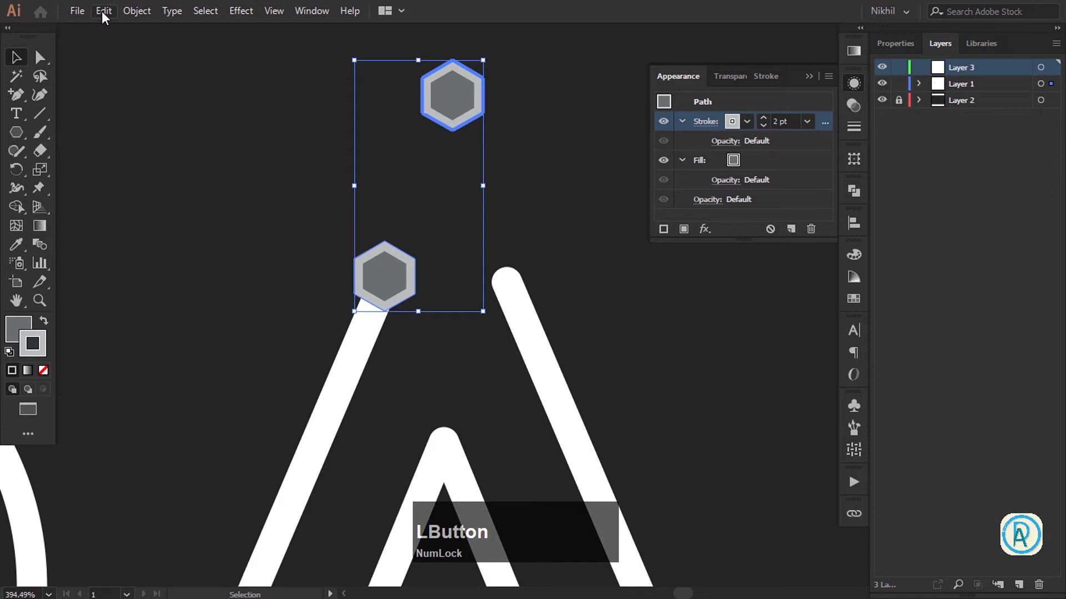
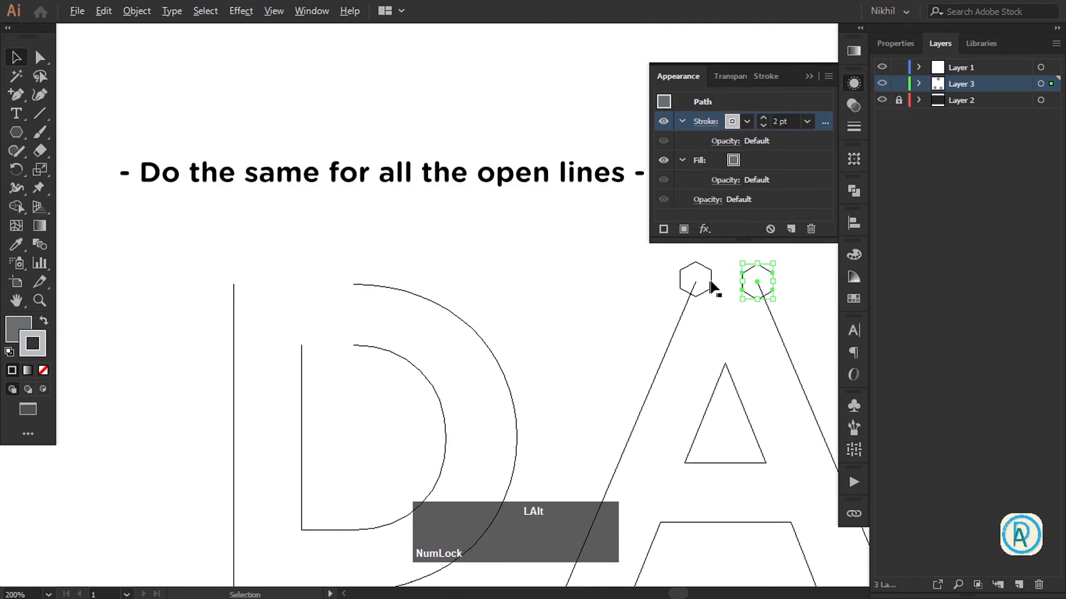
# Cap the open stroke ends of the first D with hexagon copies, panning across the lettering
pyautogui.click(653, 271)
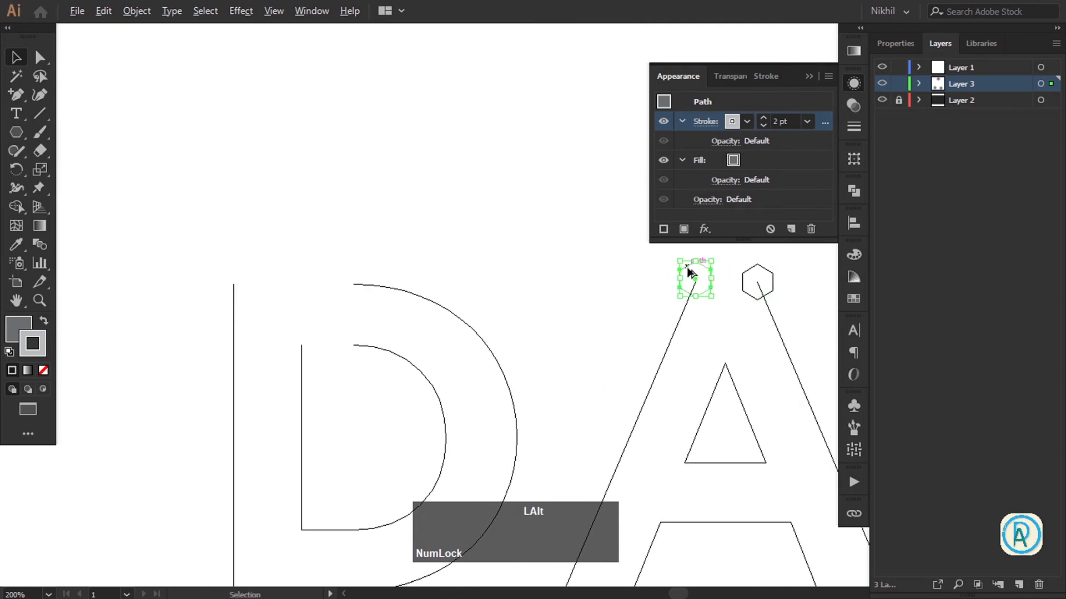
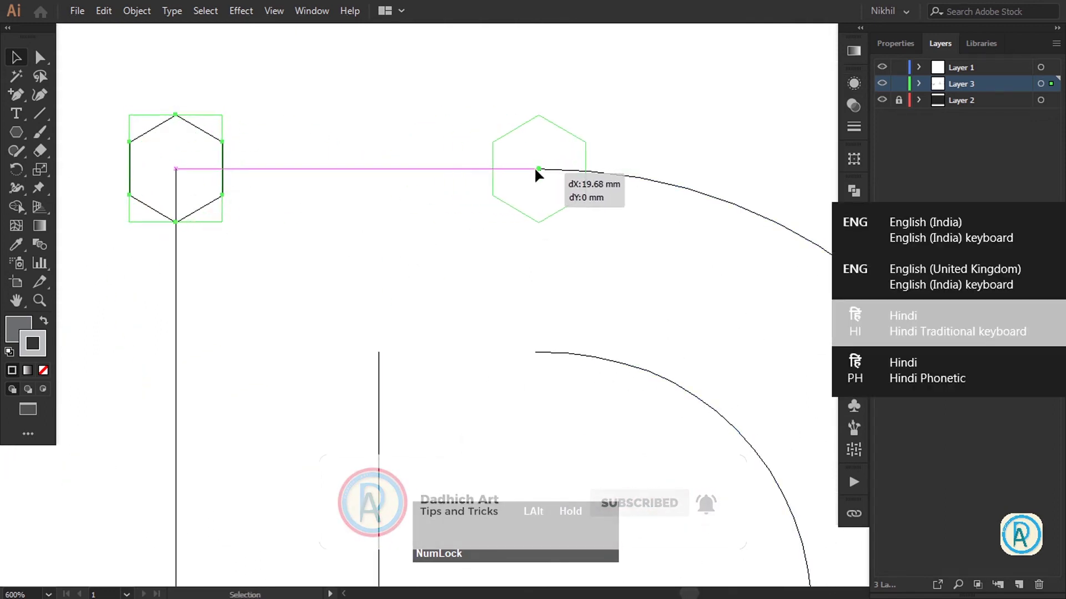
pyautogui.click(539, 173)
pyautogui.press('z')
pyautogui.click(187, 173)
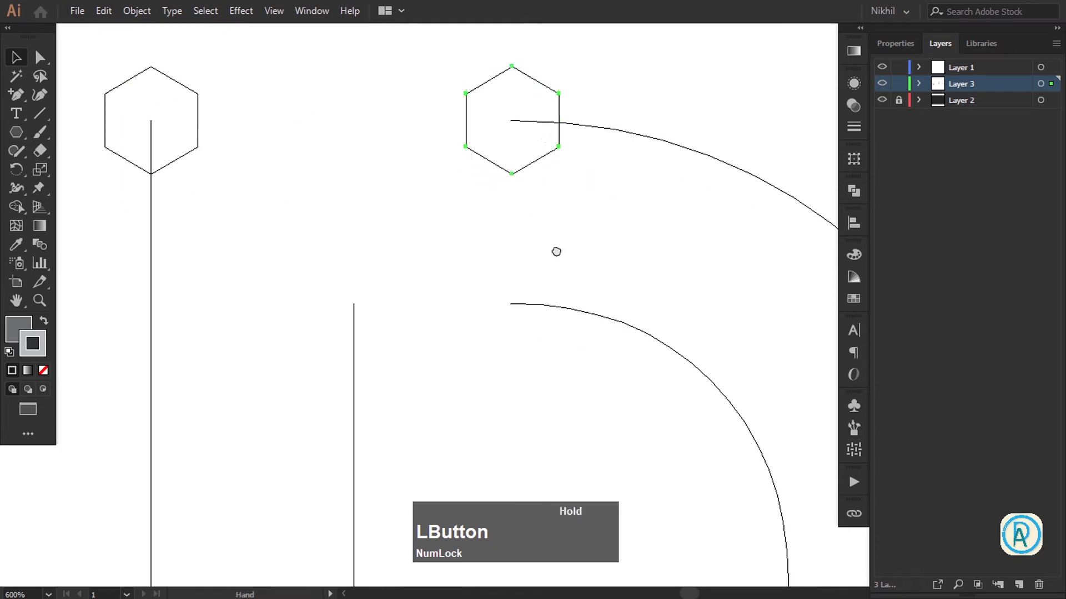
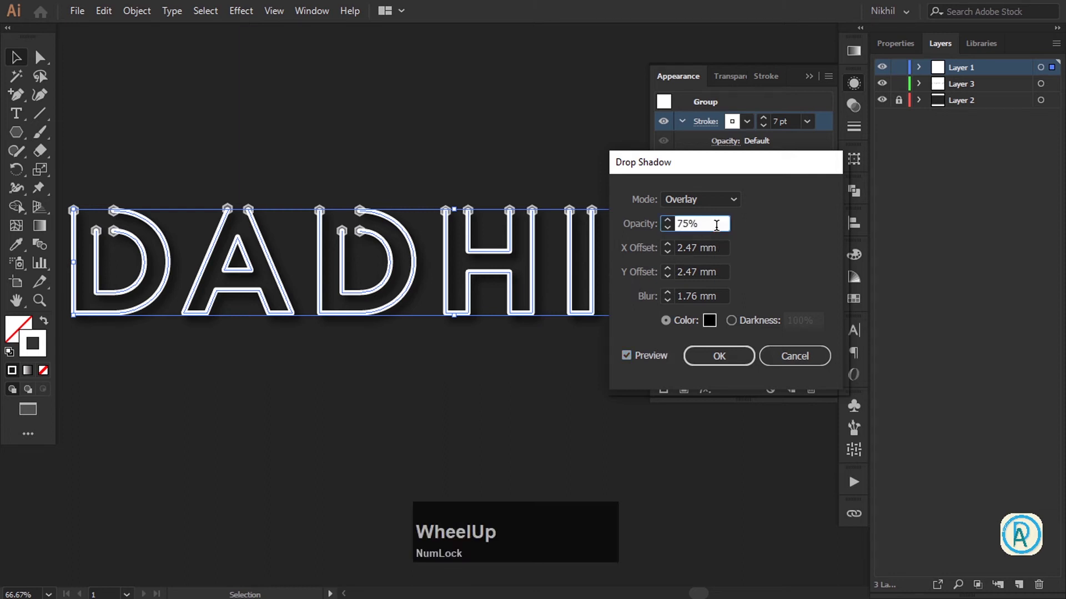
# Apply a Drop Shadow to the letter group: Overlay, 82% opacity, X −4 mm, Y 3 mm, blur 4 px
pyautogui.scroll(-3)
pyautogui.scroll(3)
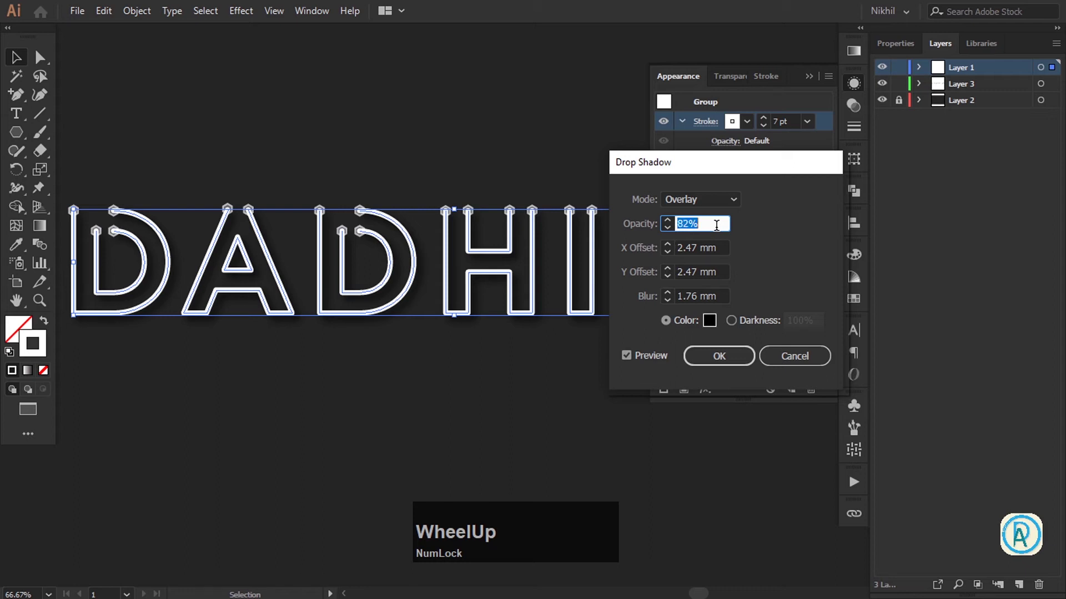
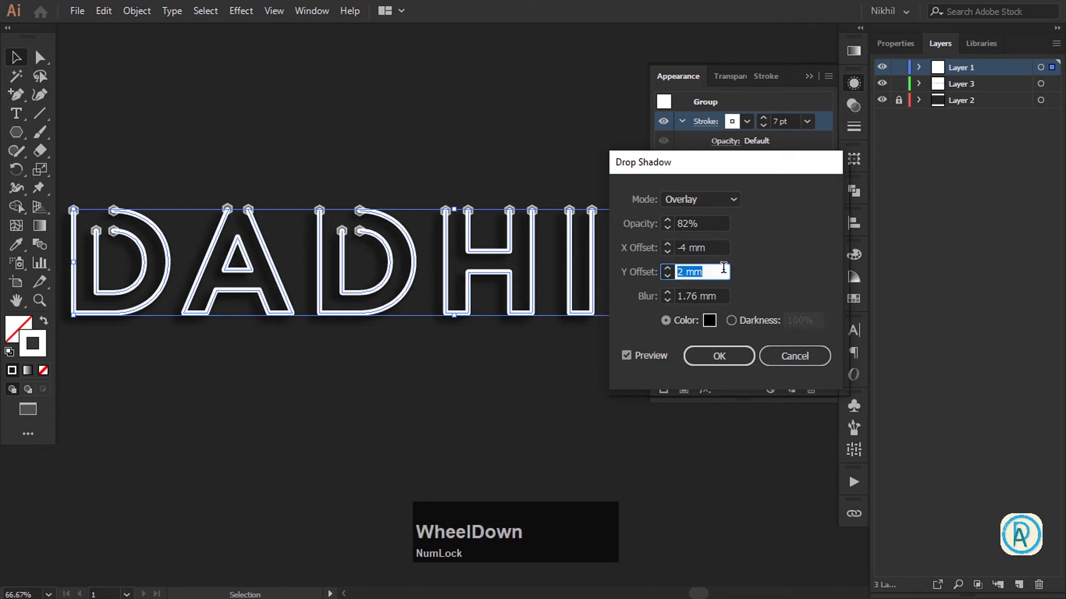
pyautogui.scroll(3)
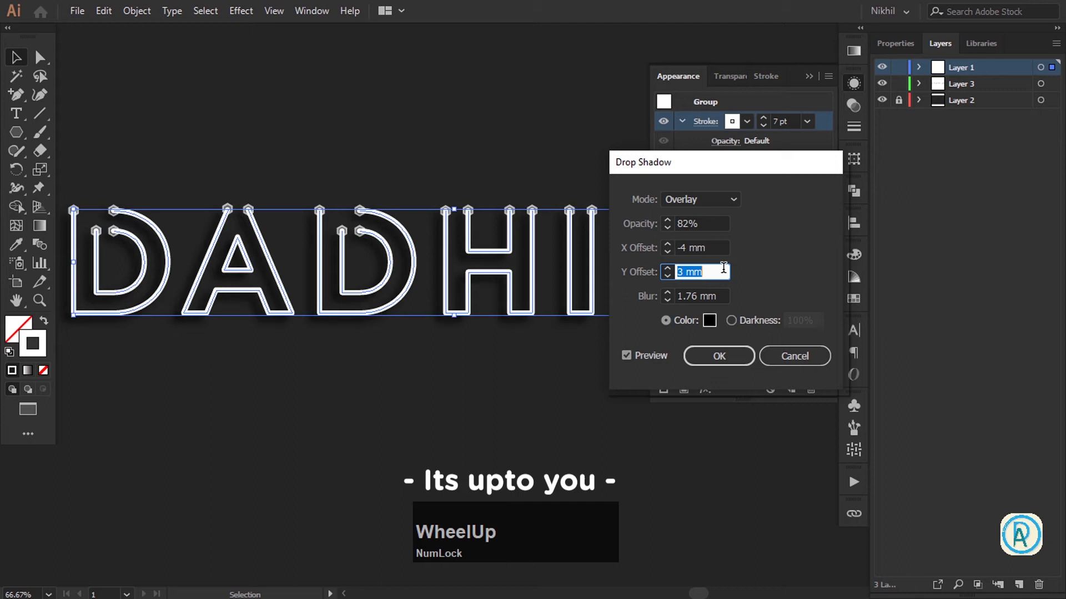
pyautogui.click(729, 307)
pyautogui.scroll(3)
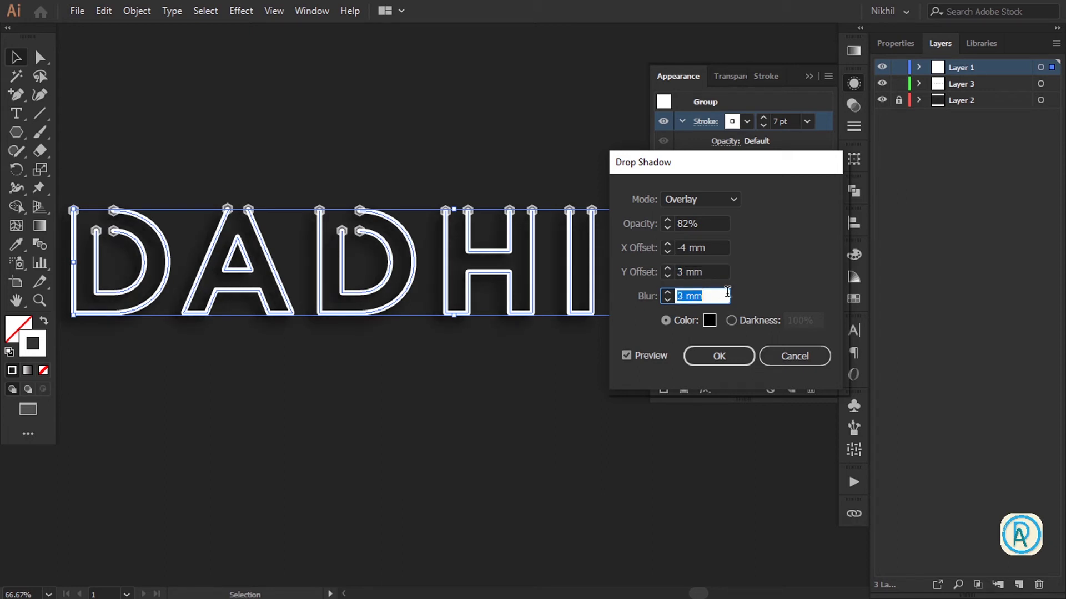
pyautogui.press('KP_4')
pyautogui.write('px')
pyautogui.press('Tab')
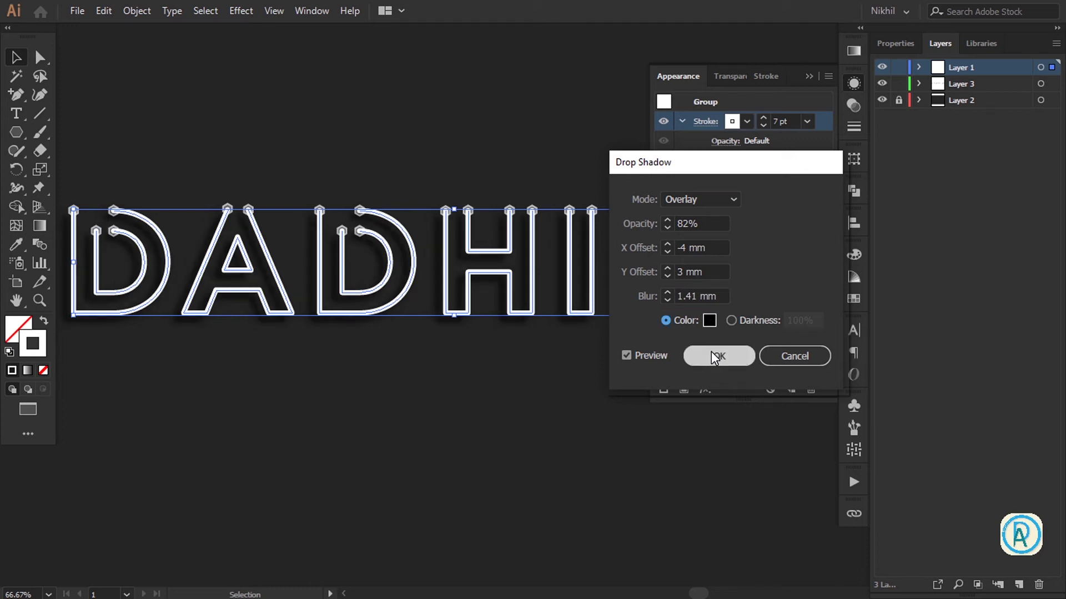
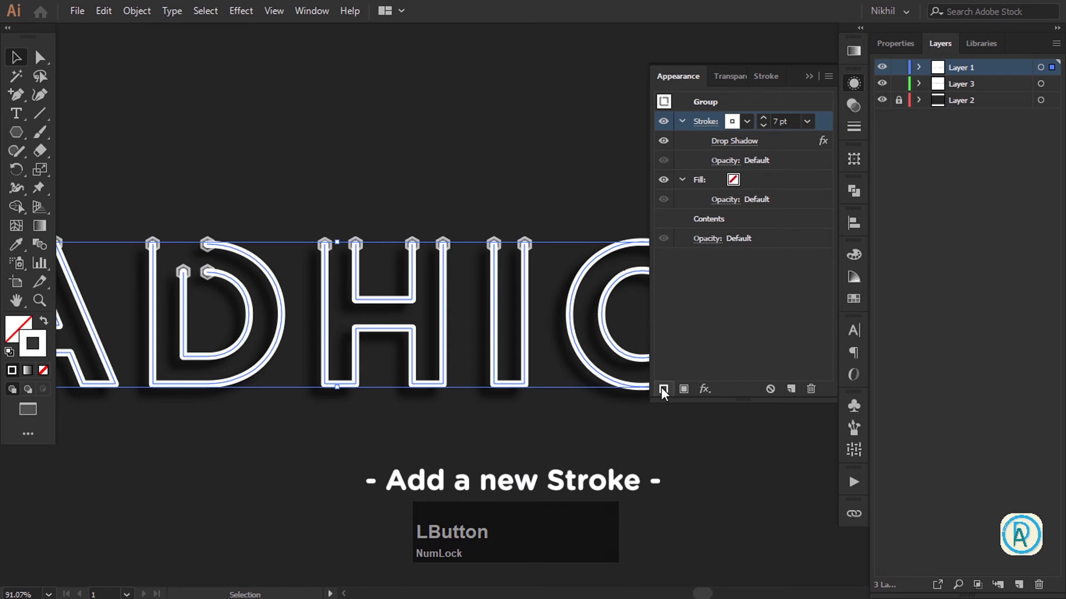
# Add a 10 pt stroke to the DADHICH group and soften it with a 4 px Gaussian Blur
pyautogui.click(665, 392)
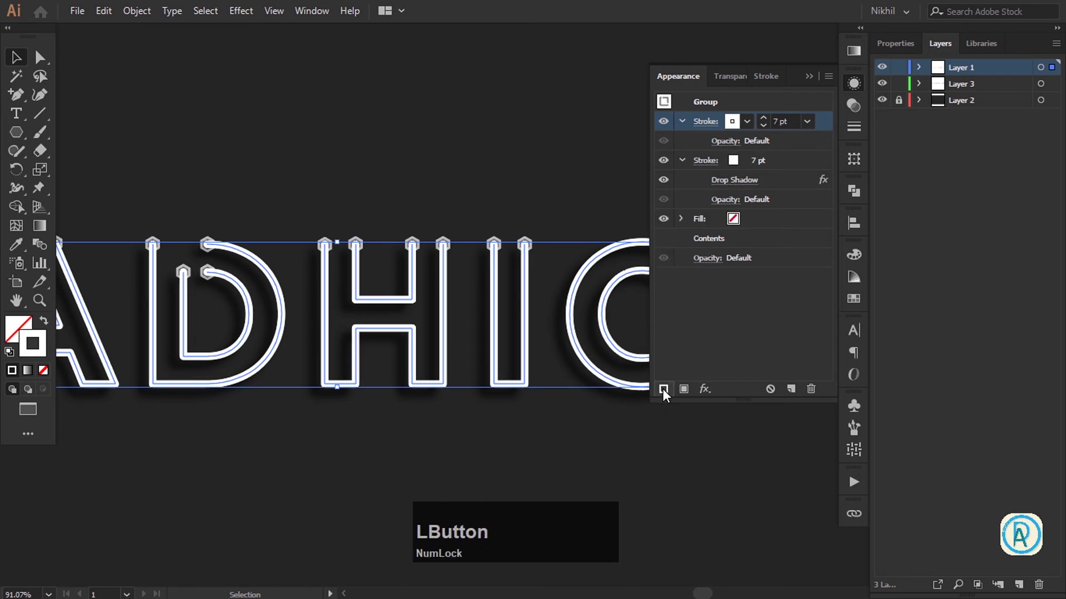
pyautogui.press('super+KP_Add')
pyautogui.press('super+KP_Subtract')
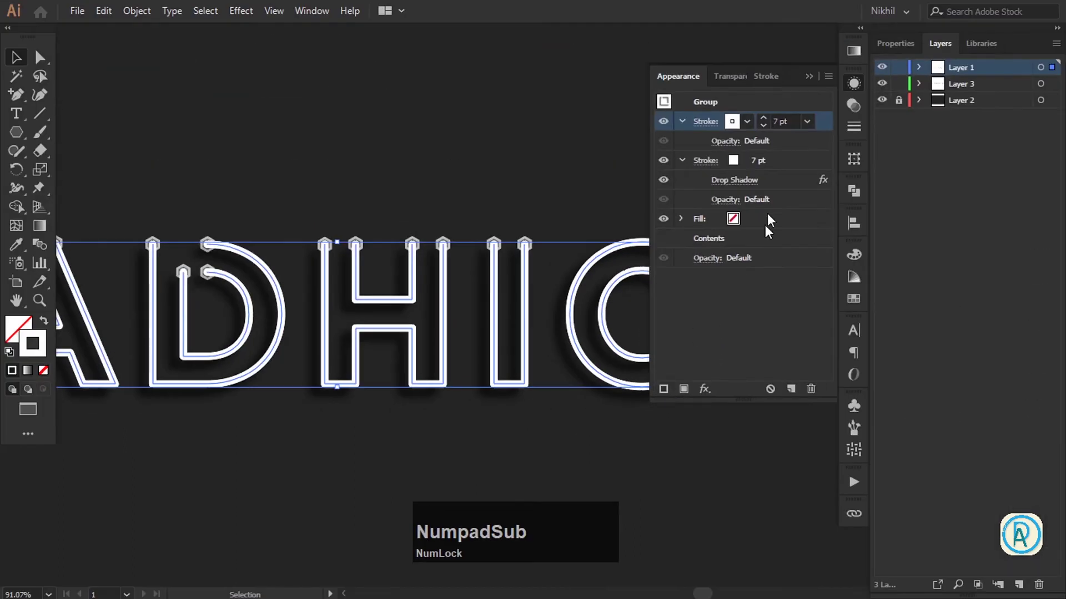
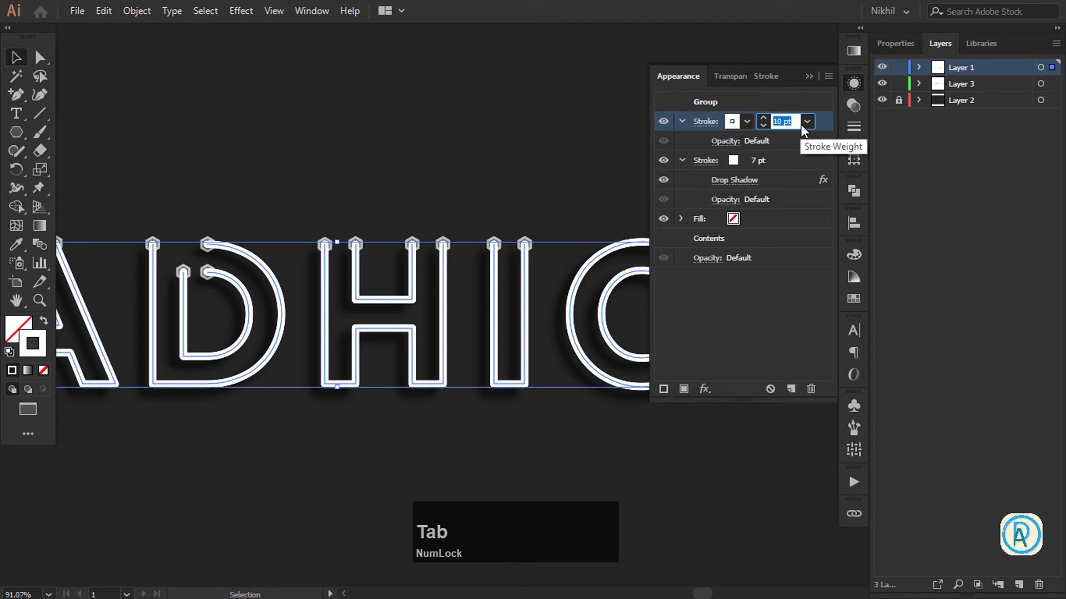
pyautogui.click(671, 129)
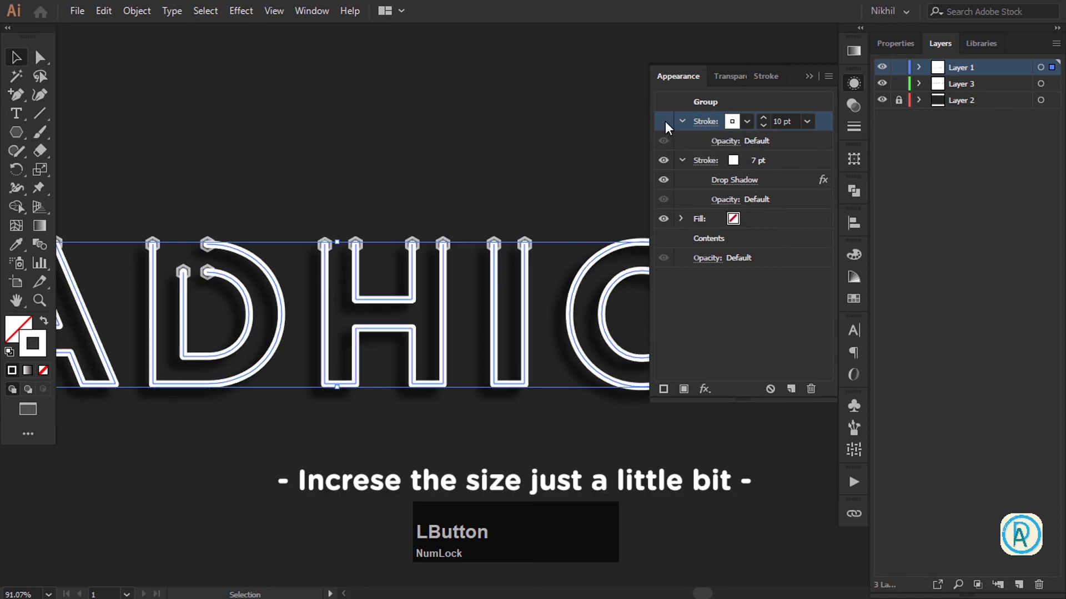
pyautogui.click(707, 396)
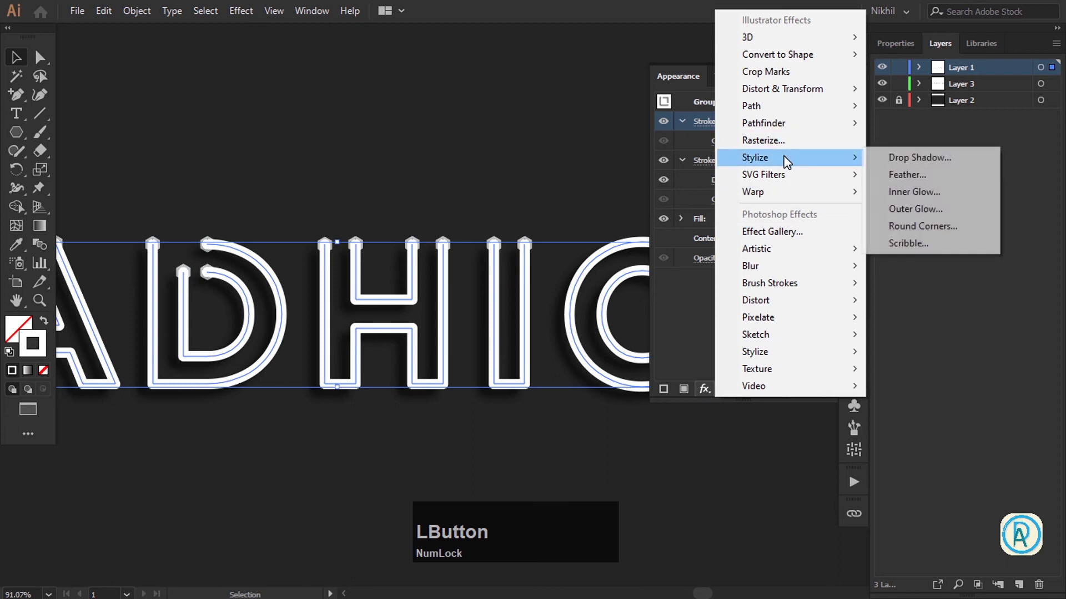
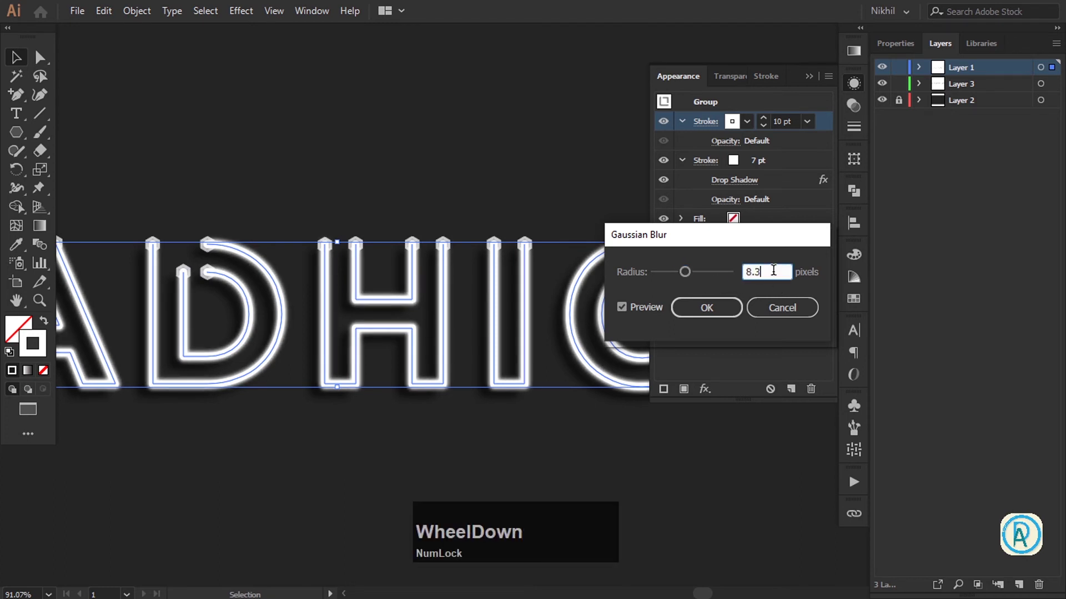
pyautogui.scroll(3)
pyautogui.scroll(-3)
pyautogui.scroll(3)
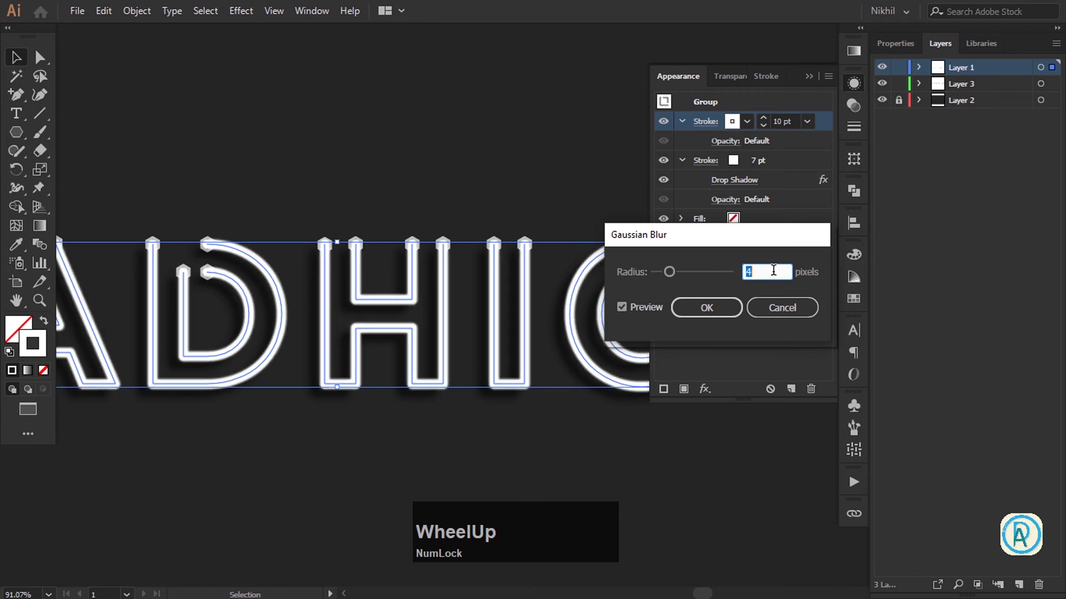
pyautogui.click(696, 313)
# Start an Outer Glow effect on the 7 pt stroke
pyautogui.click(795, 180)
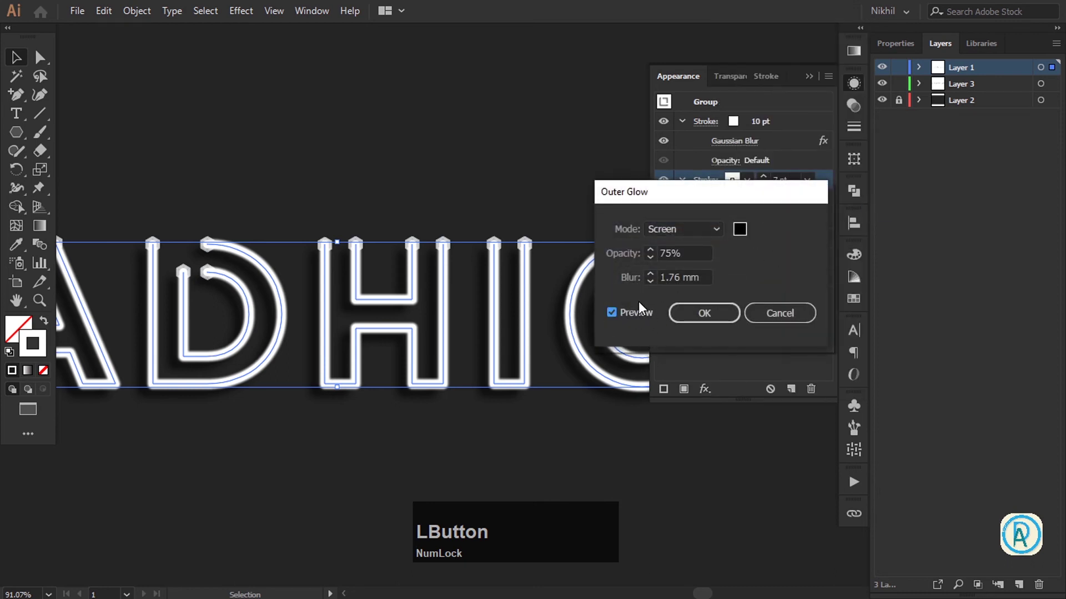
# Preview and confirm the Outer Glow at 10.58 mm blur on the 7 pt stroke
pyautogui.click(637, 322)
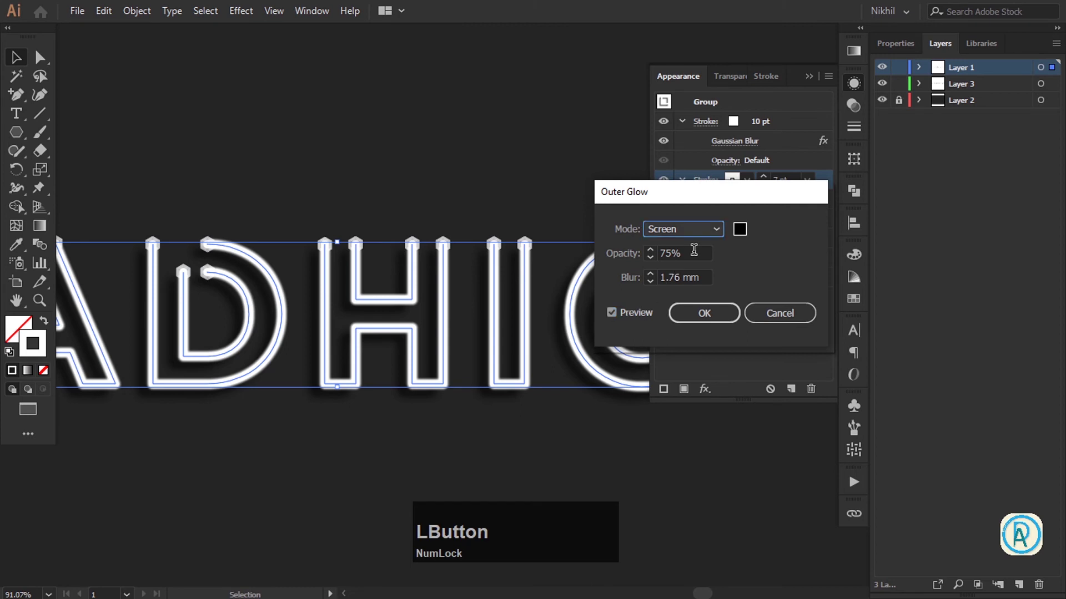
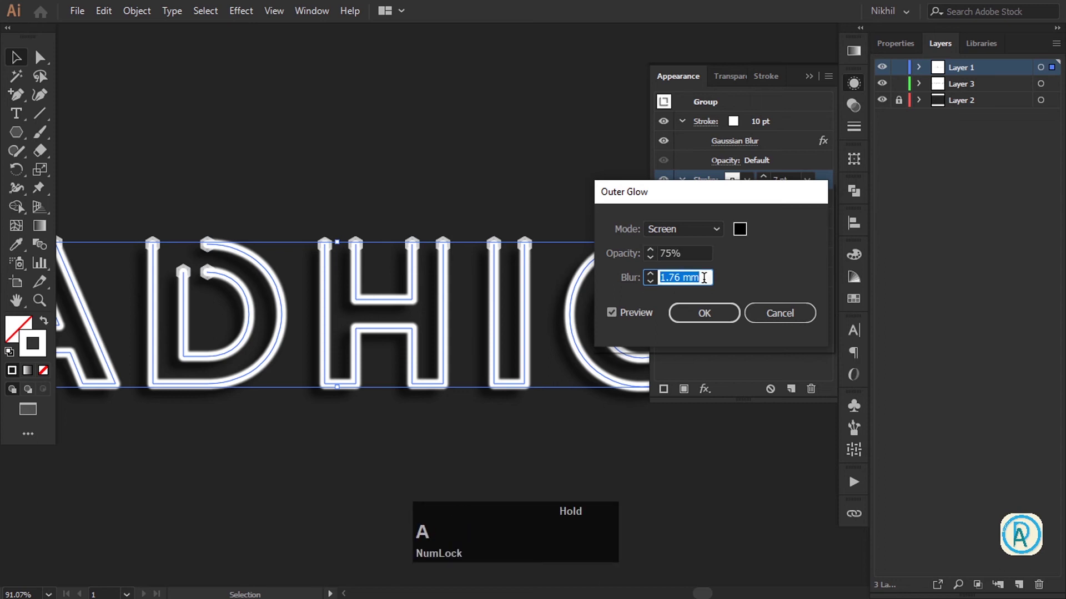
pyautogui.press('KP_3')
pyautogui.write('px')
pyautogui.press('Tab')
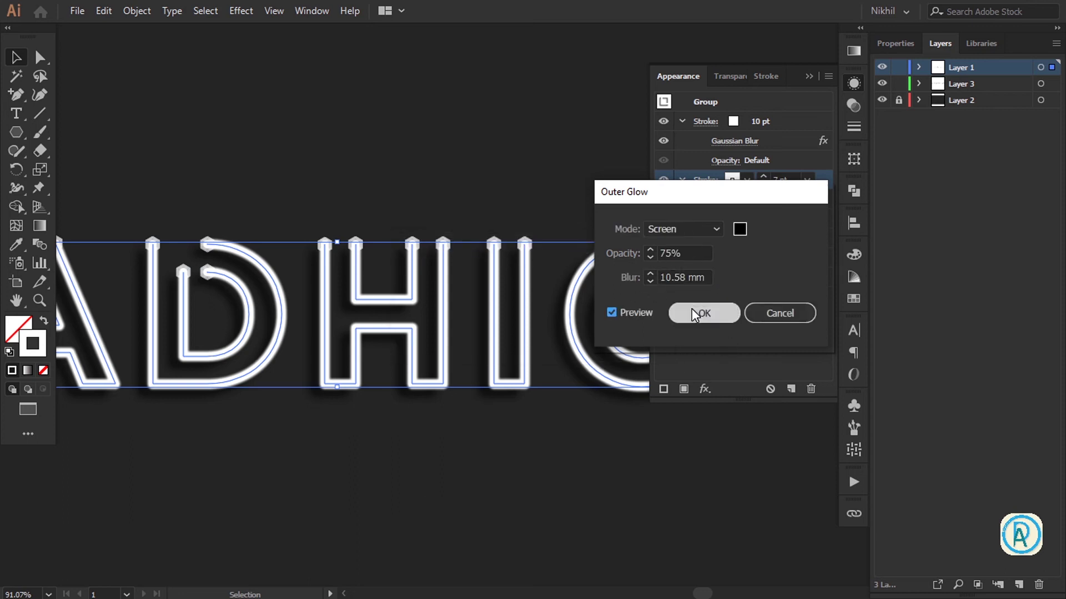
pyautogui.click(696, 311)
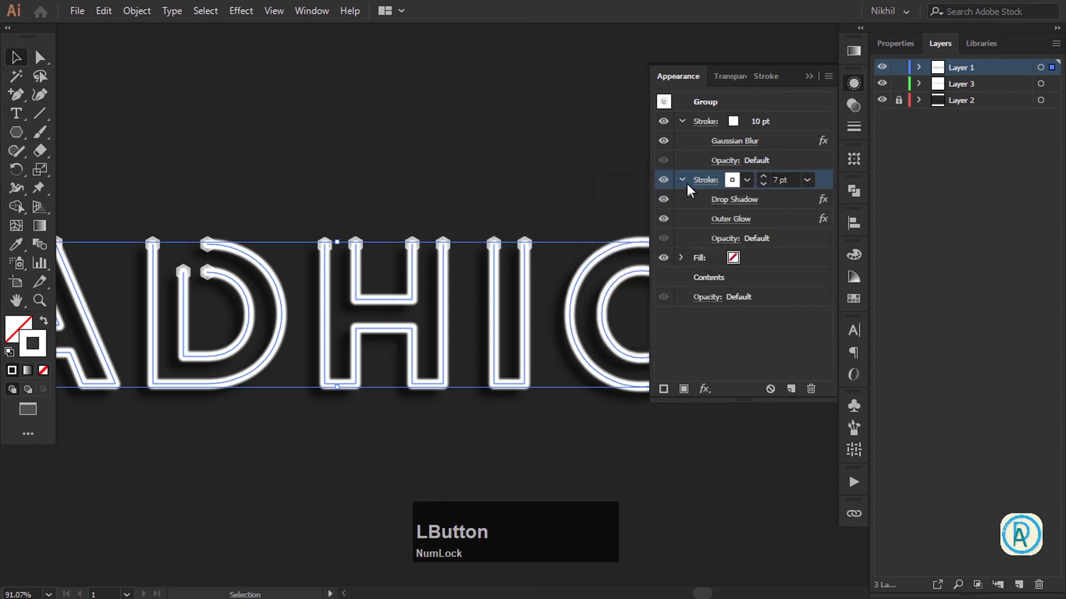
pyautogui.click(669, 220)
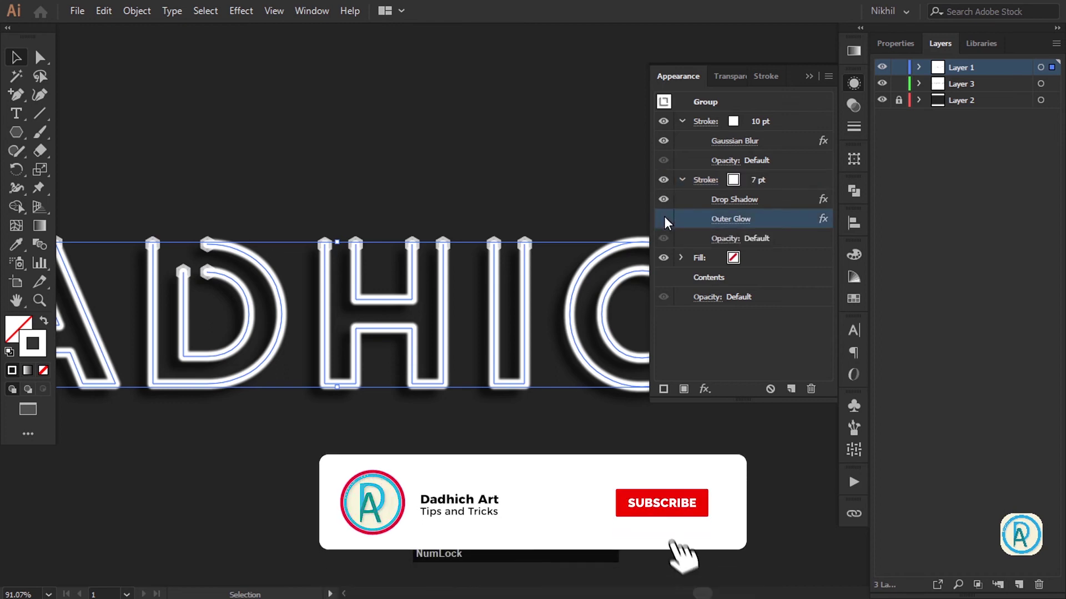
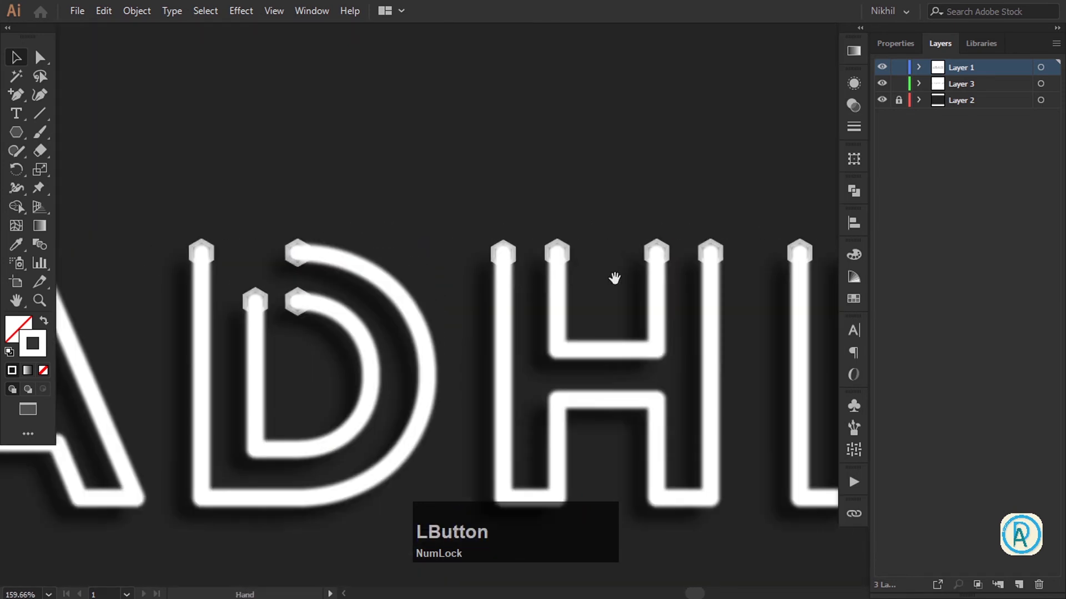
# Select the DADHICH lettering showing its soft white glow, hexagon caps and shadow
pyautogui.click(591, 202)
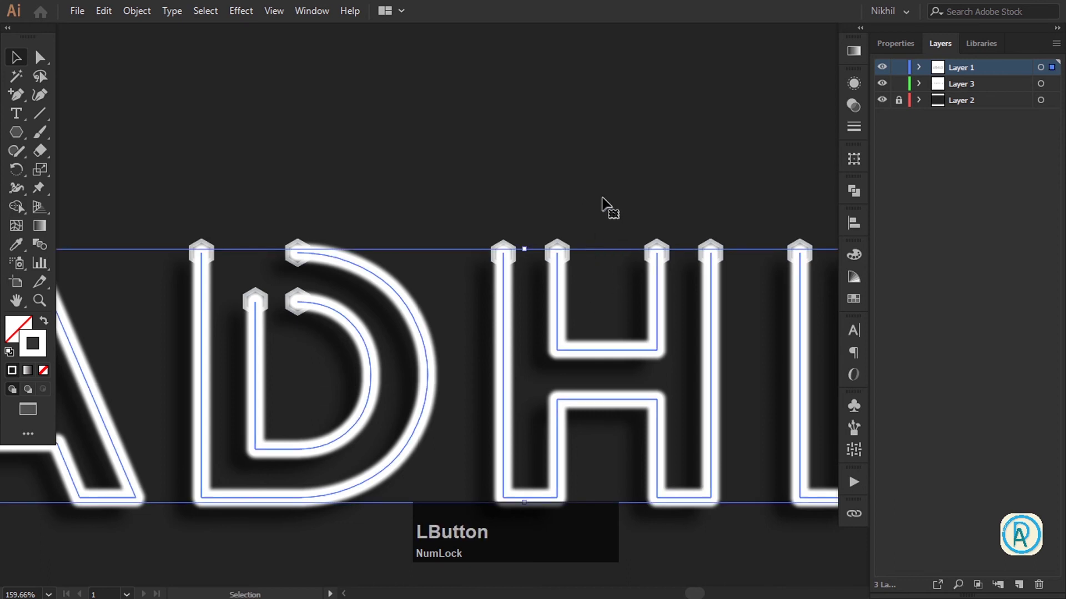
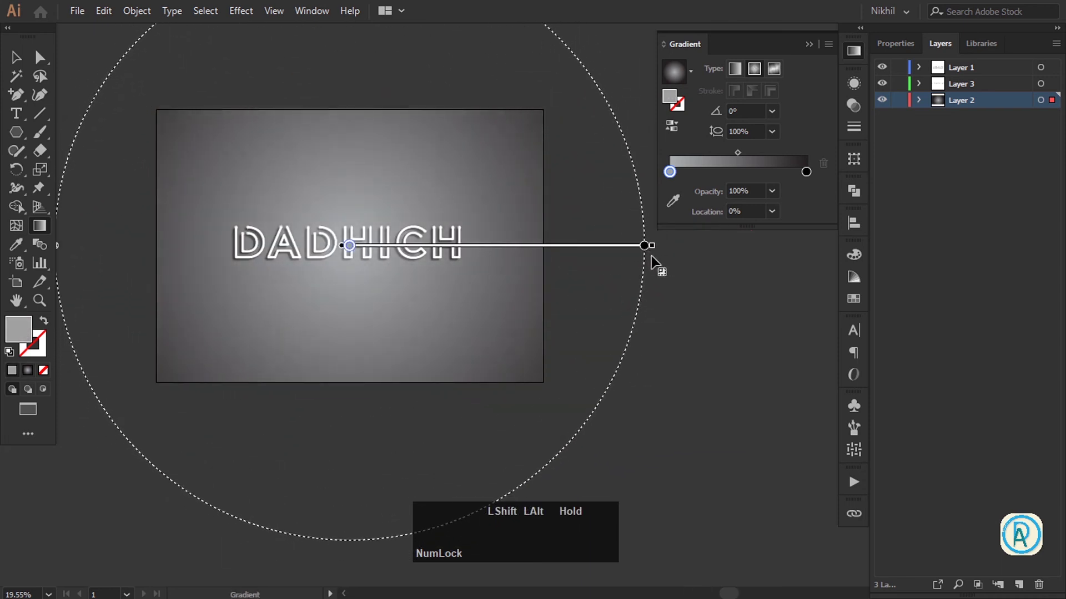
# Darken the gradient's centre stop from white to 58% K grey
pyautogui.click(673, 177)
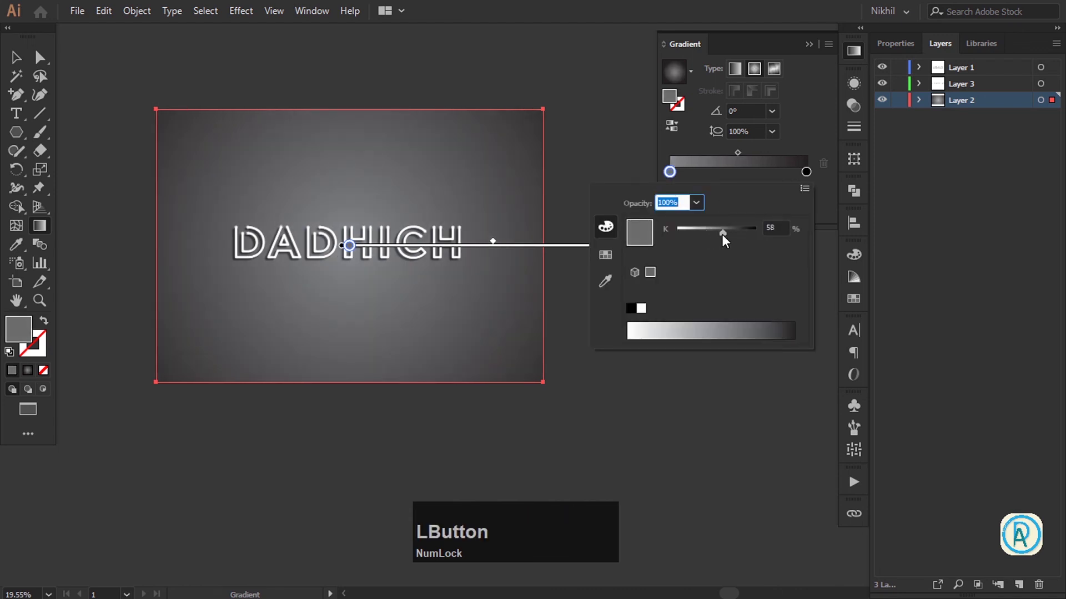
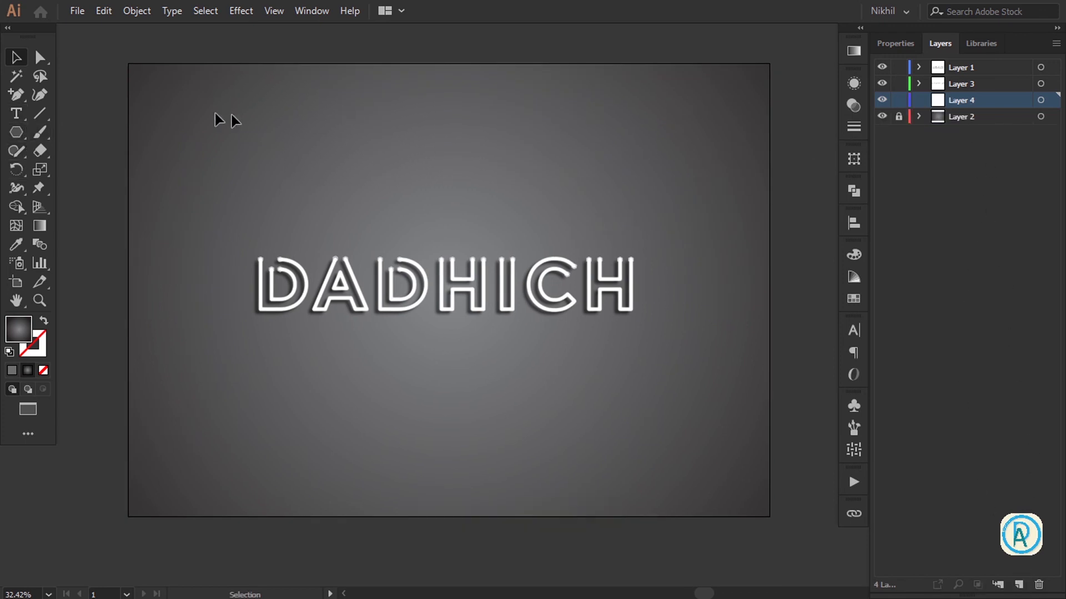
# Draw an inset frame rectangle on Layer 4 with no fill and a 1 pt dark stroke
pyautogui.click(20, 133)
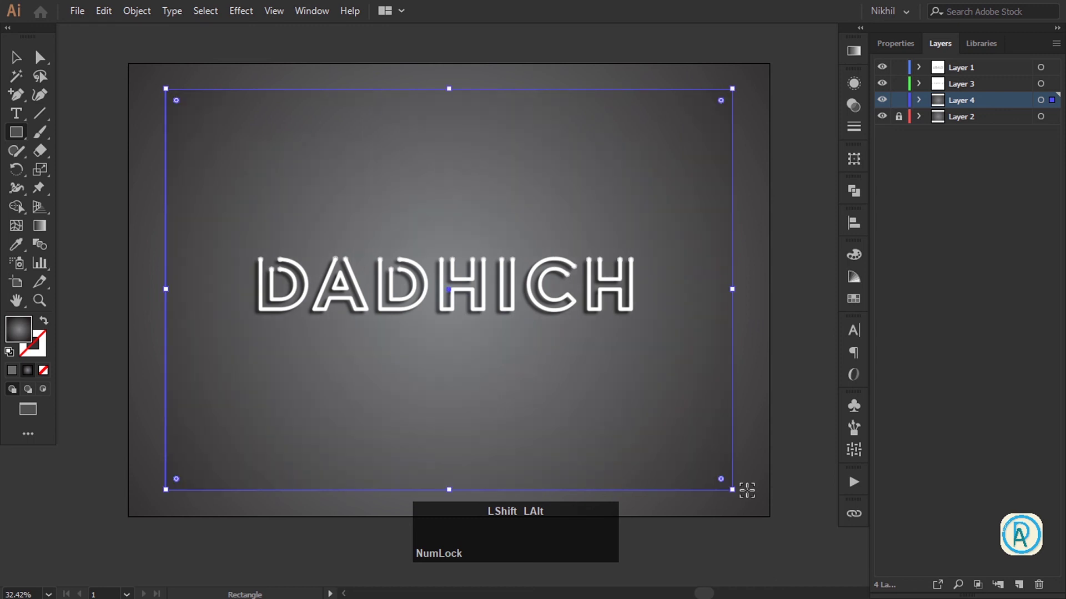
pyautogui.click(11, 59)
pyautogui.press('shift+x')
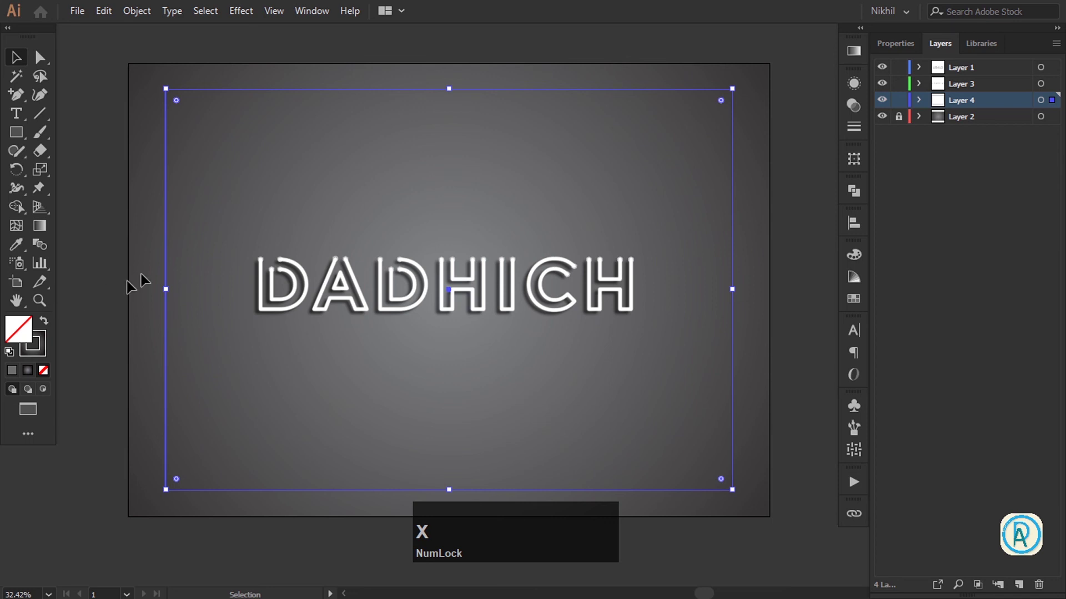
pyautogui.press('d')
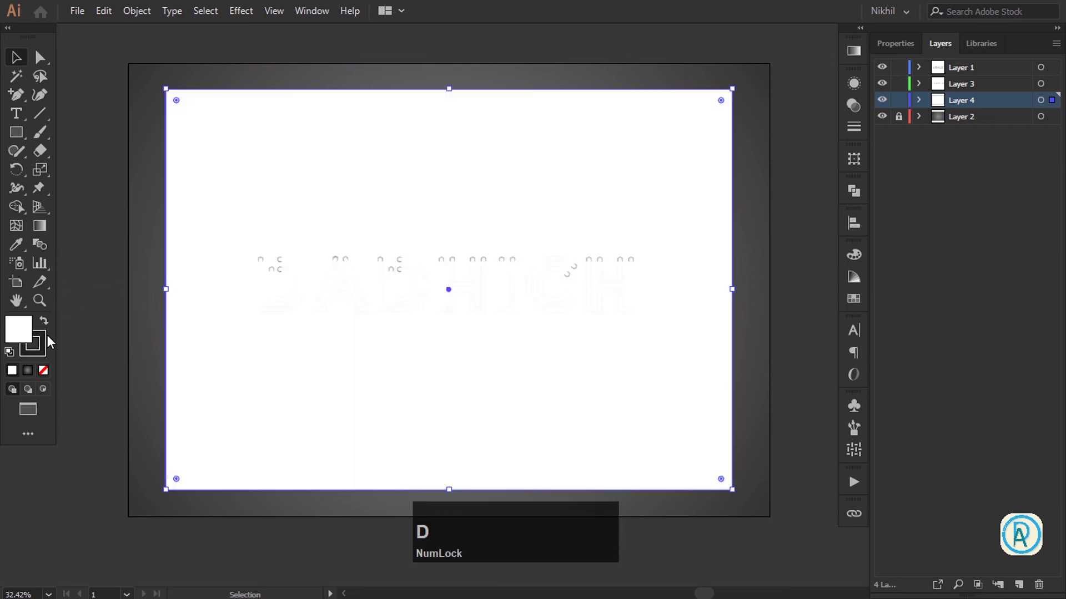
pyautogui.write('d/')
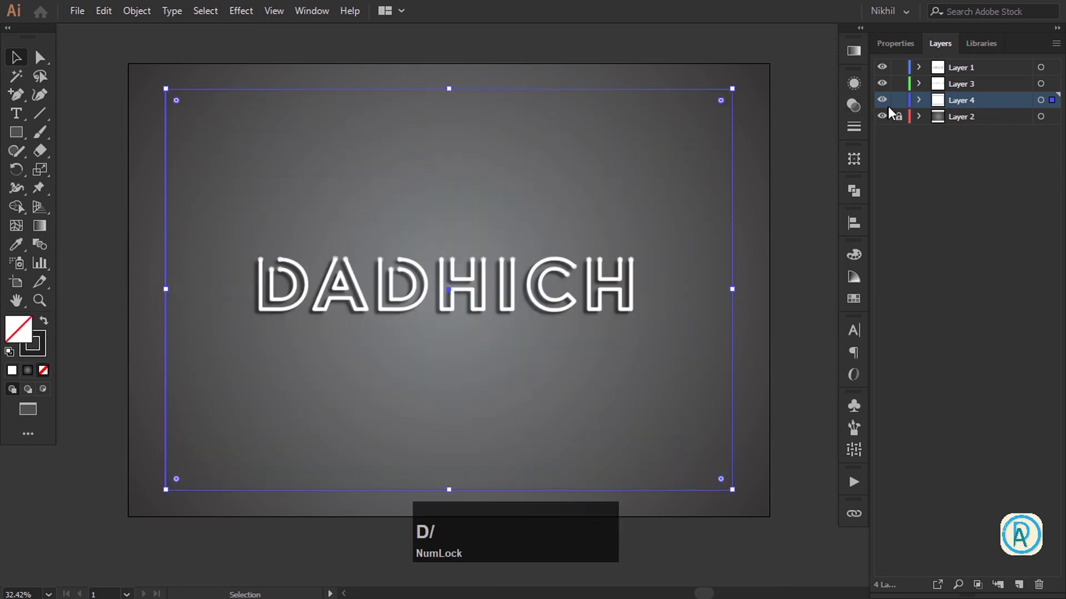
pyautogui.click(899, 44)
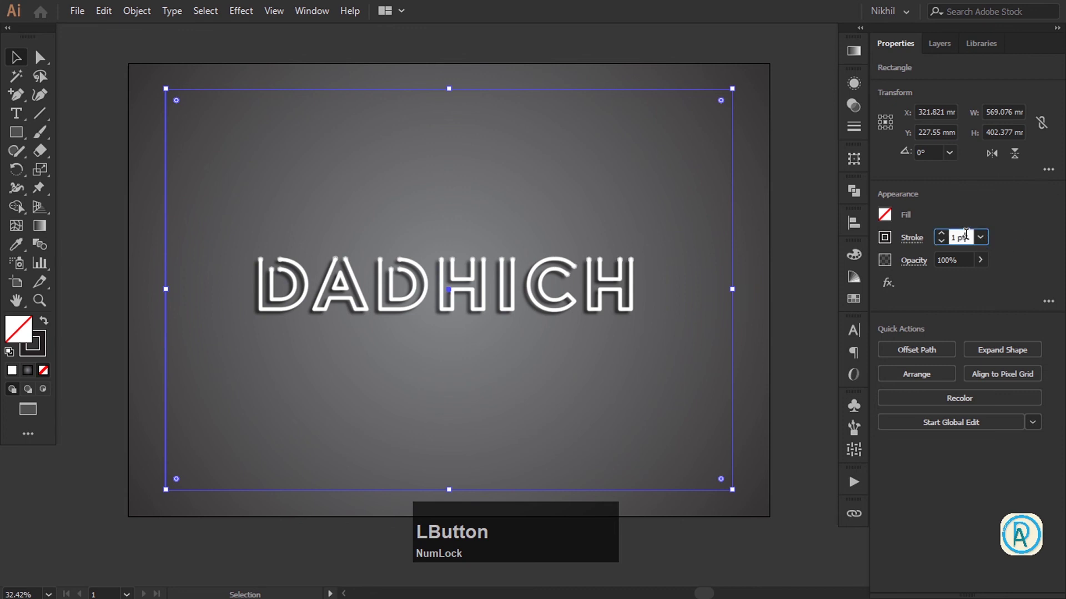
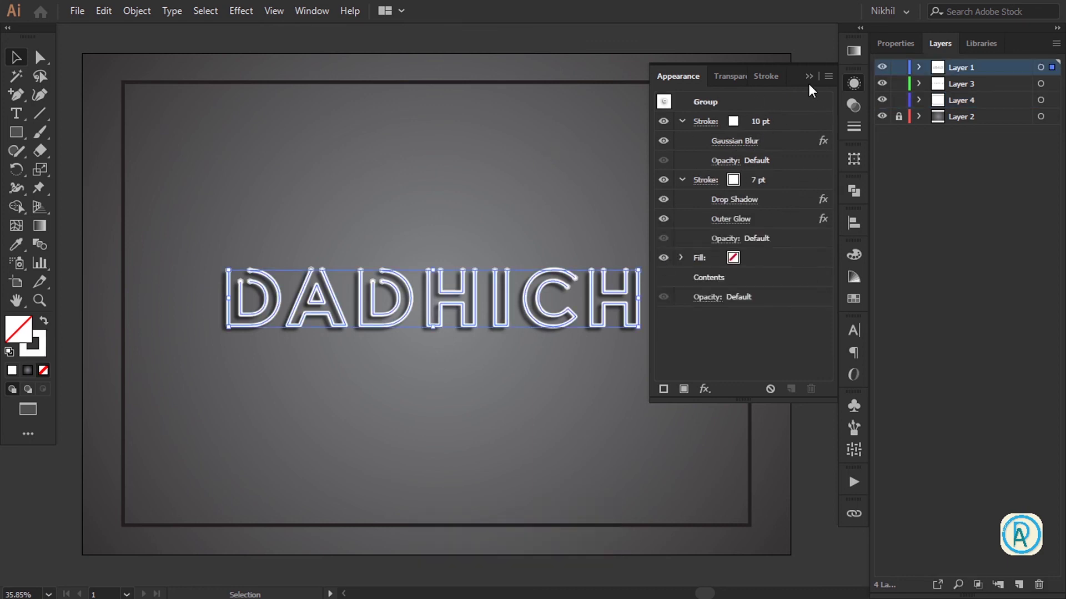
# Show the Graphic Styles panel, save the lettering's neon look as a style and select the frame rectangle
pyautogui.click(310, 6)
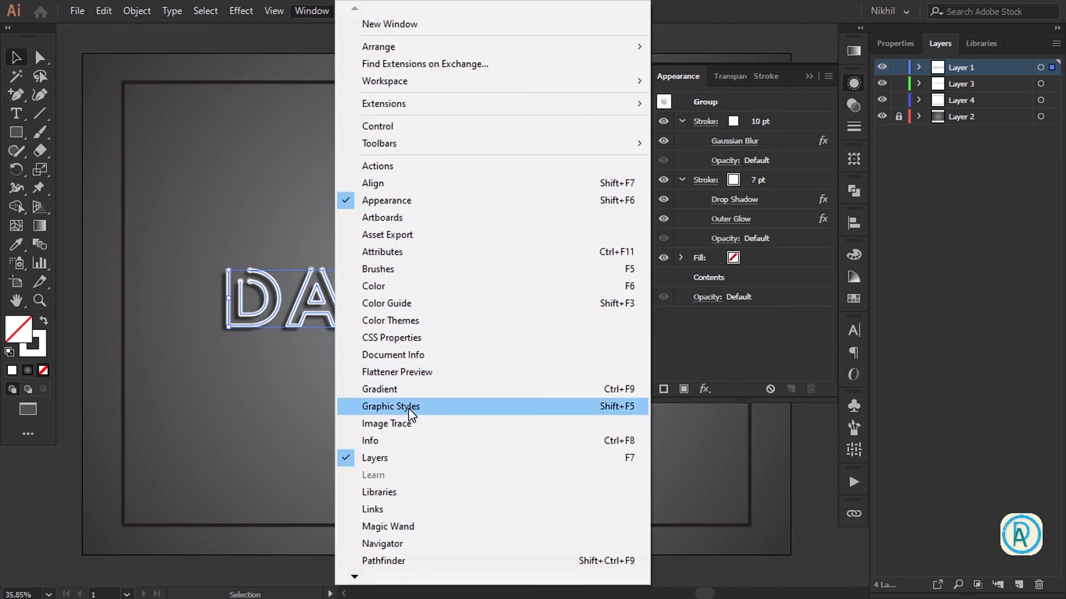
pyautogui.click(414, 412)
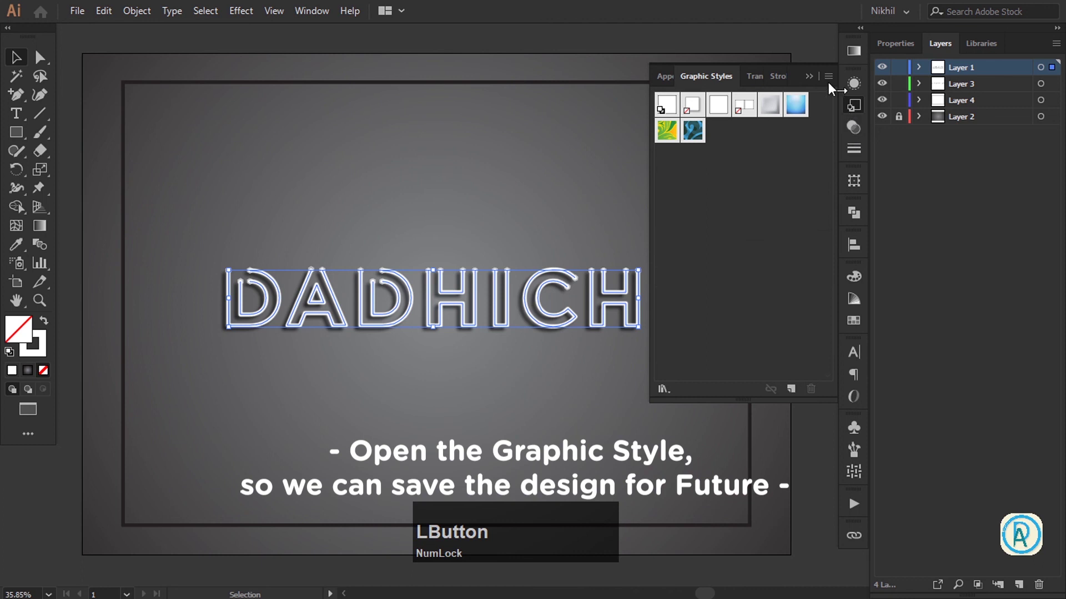
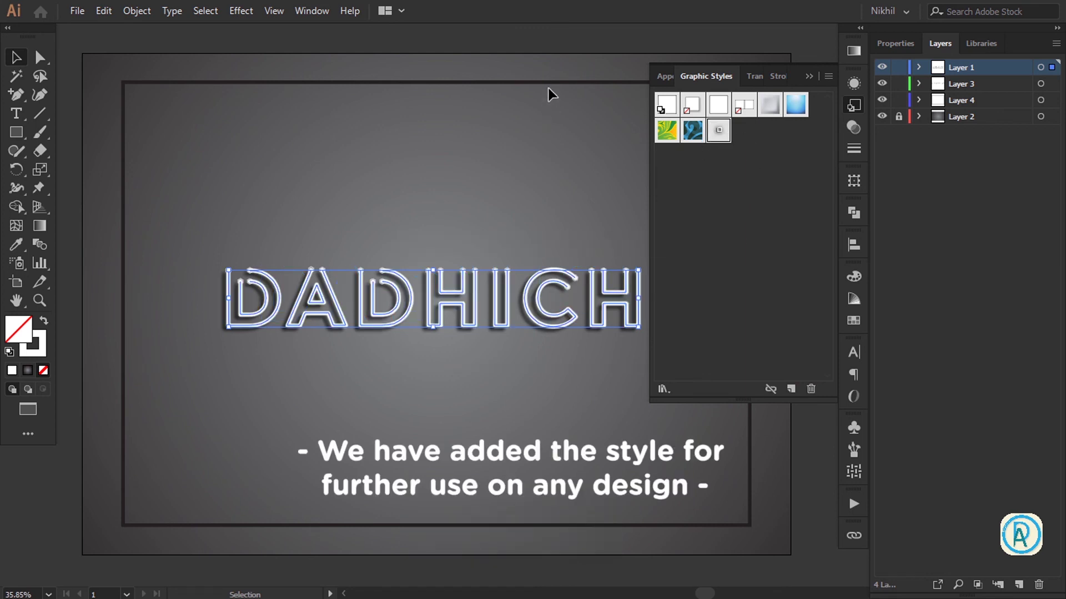
pyautogui.click(554, 90)
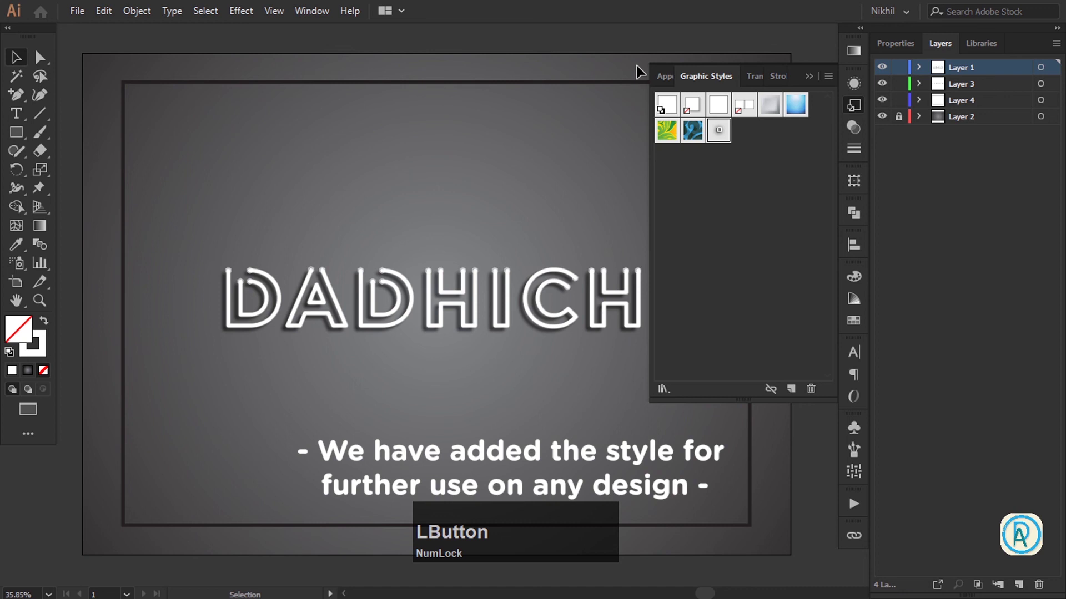
pyautogui.click(590, 85)
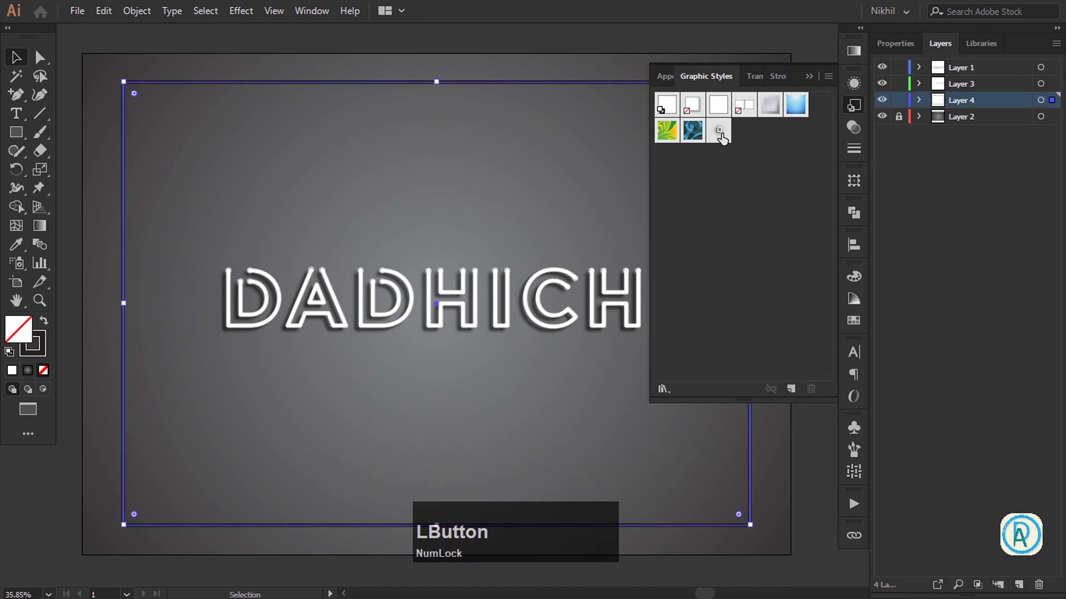